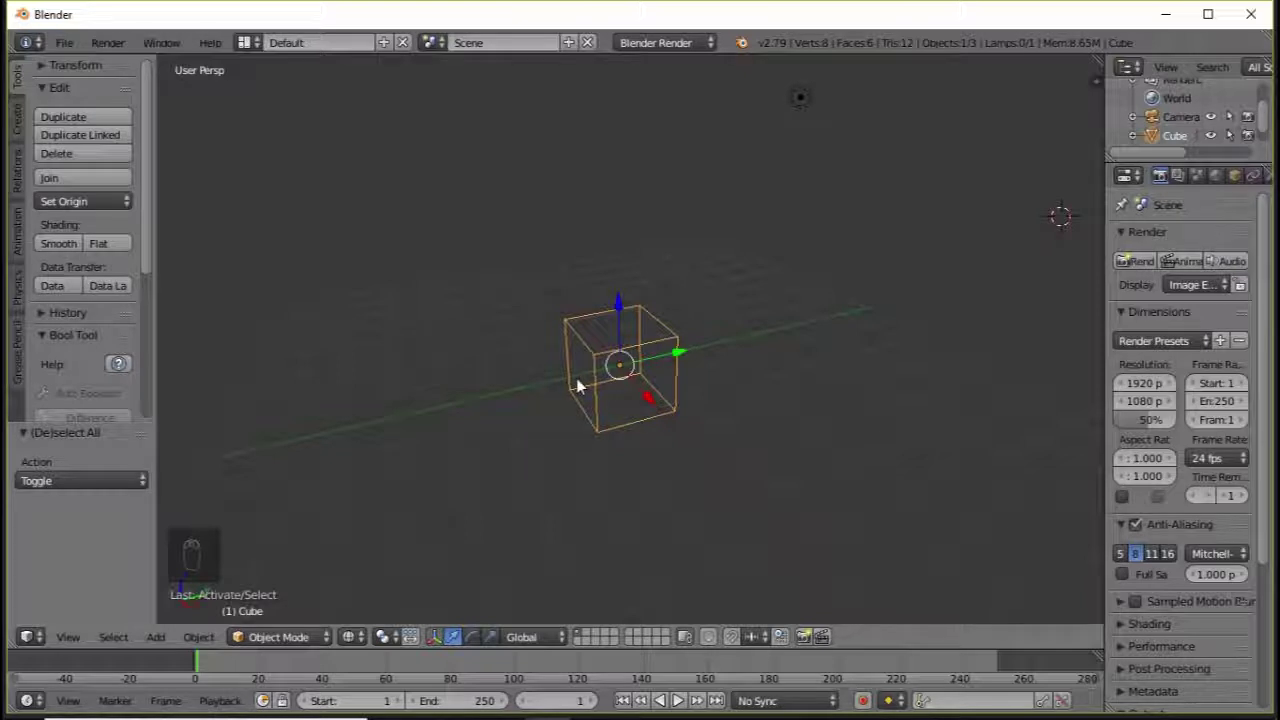
Deselect the cube, orbit to bring the camera into view, then select all three objects with A.
key("a")
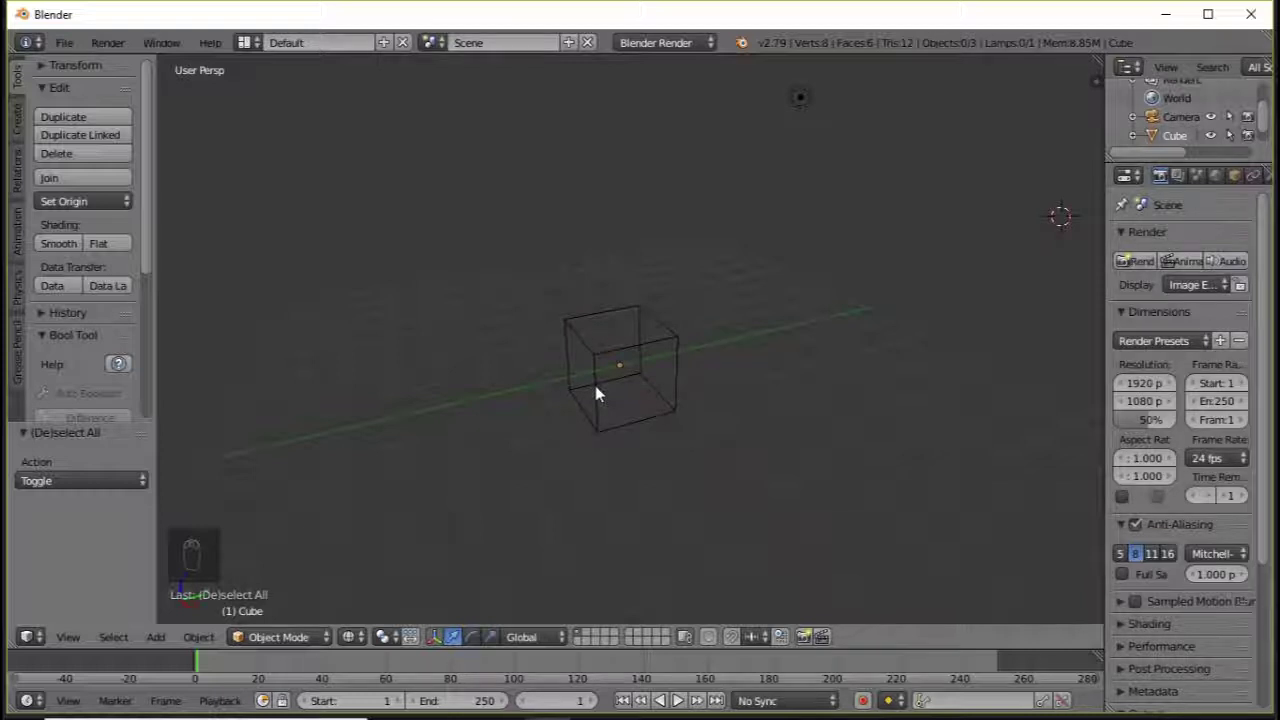
left_click_drag(603, 389, 758, 207)
left_click_drag(744, 225, 374, 386)
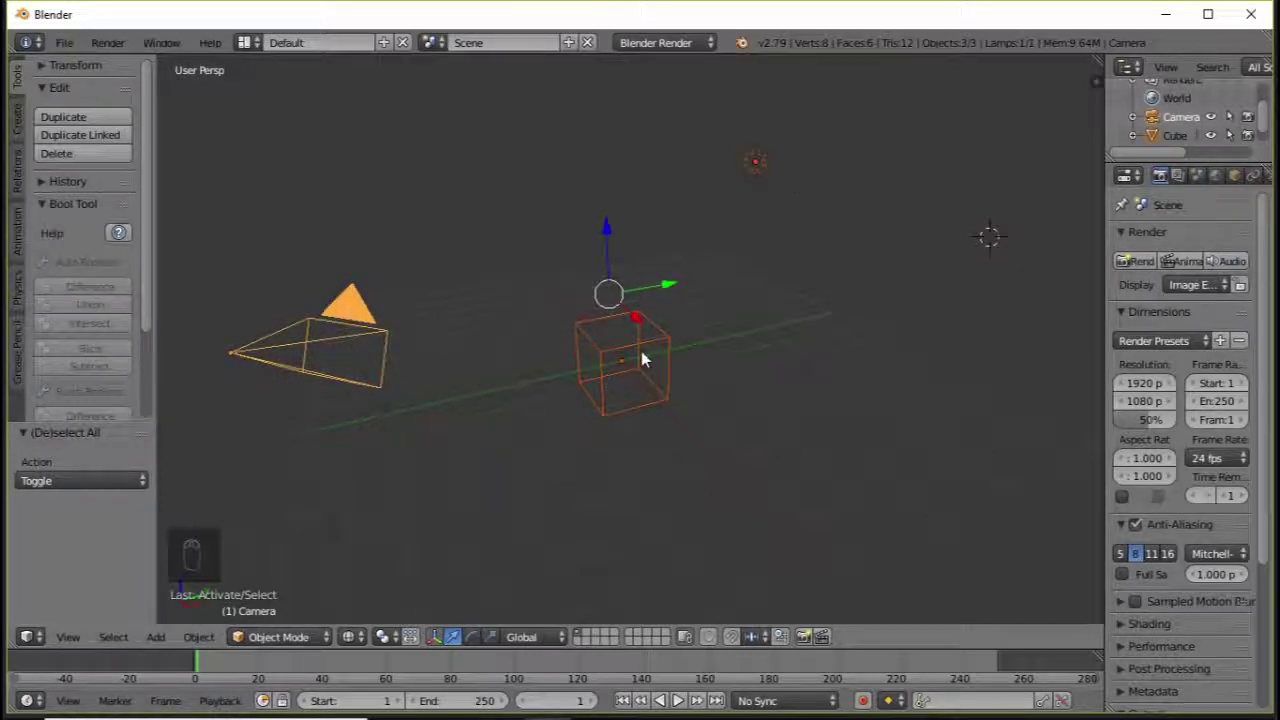
Try grab, scale and rotate on the three selected objects before cancelling.
key("g")
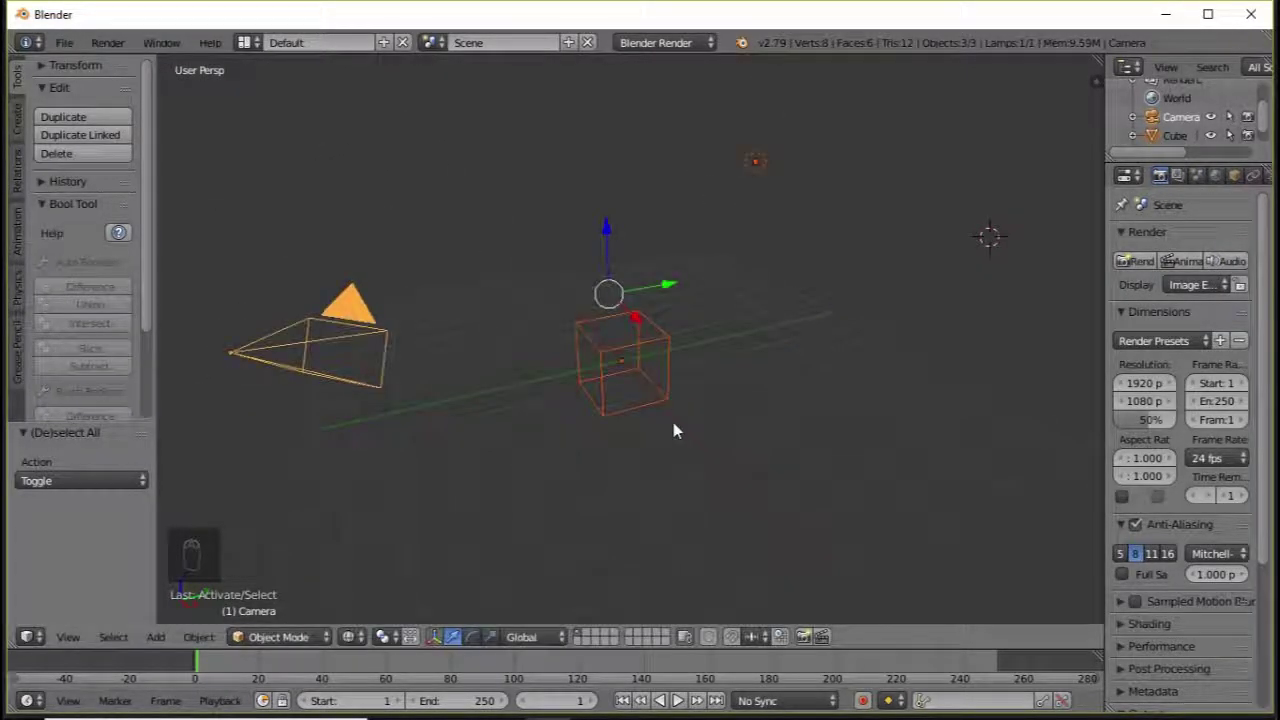
key("s")
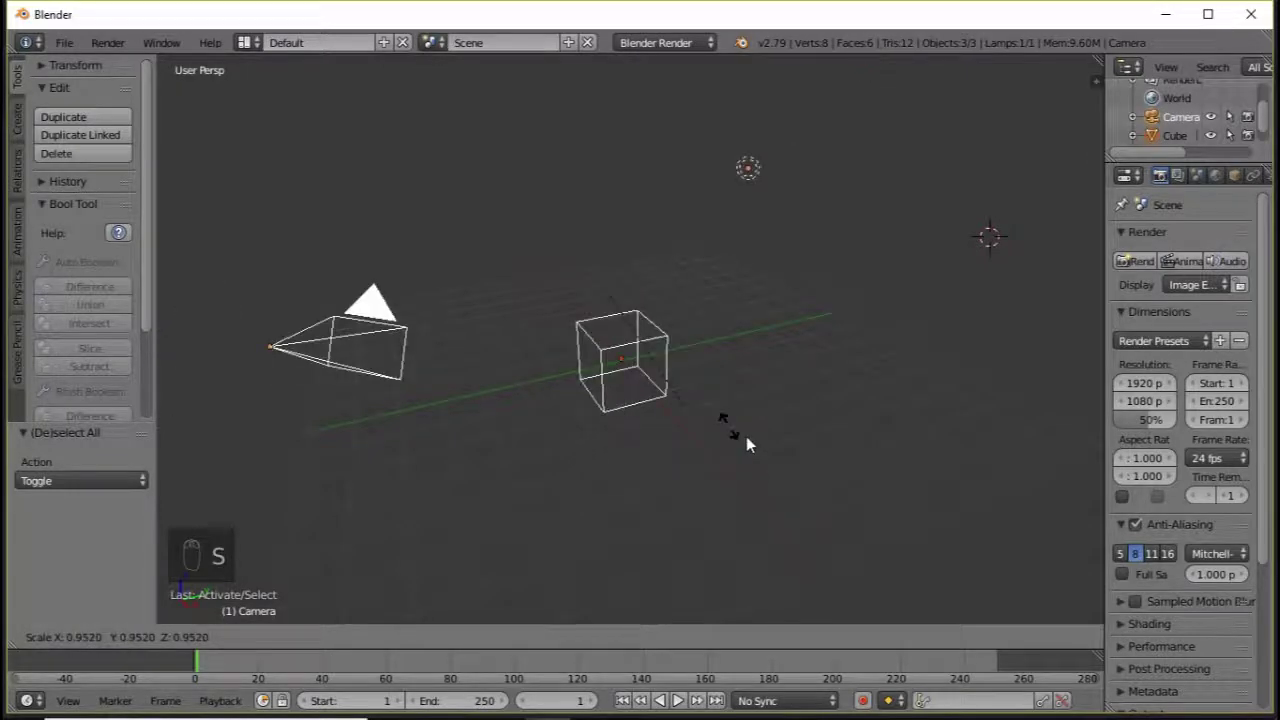
key("r")
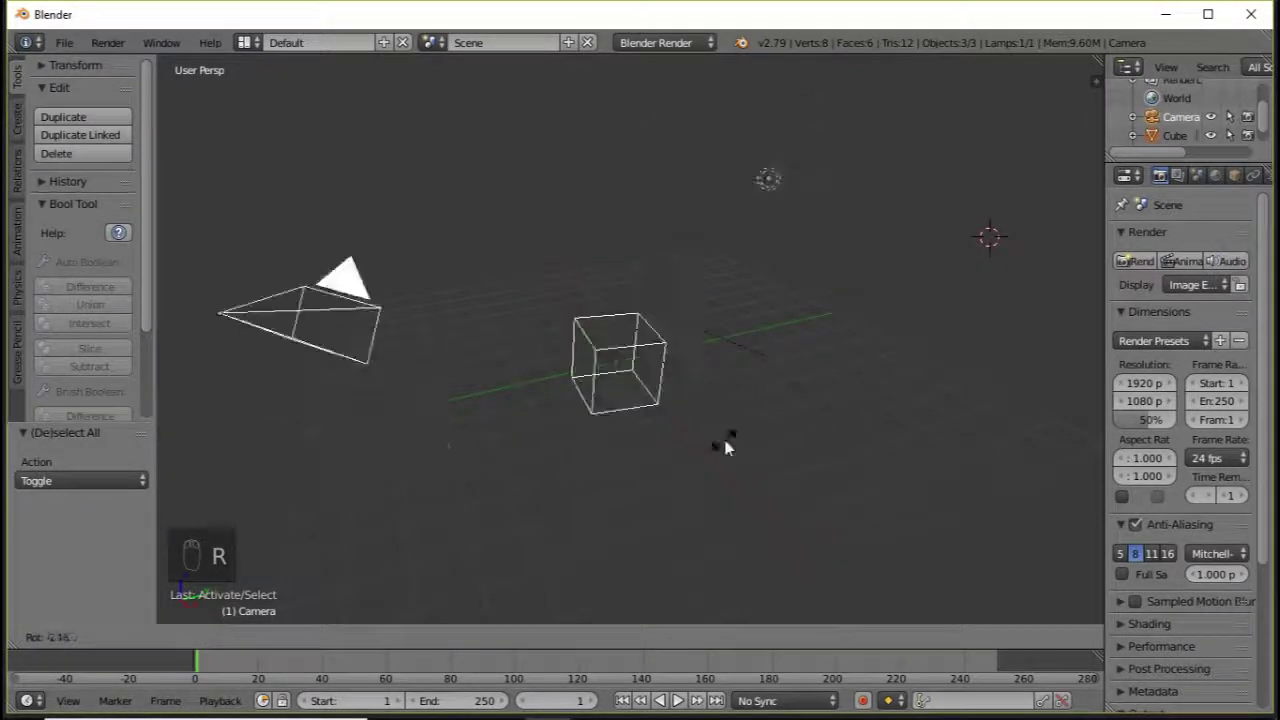
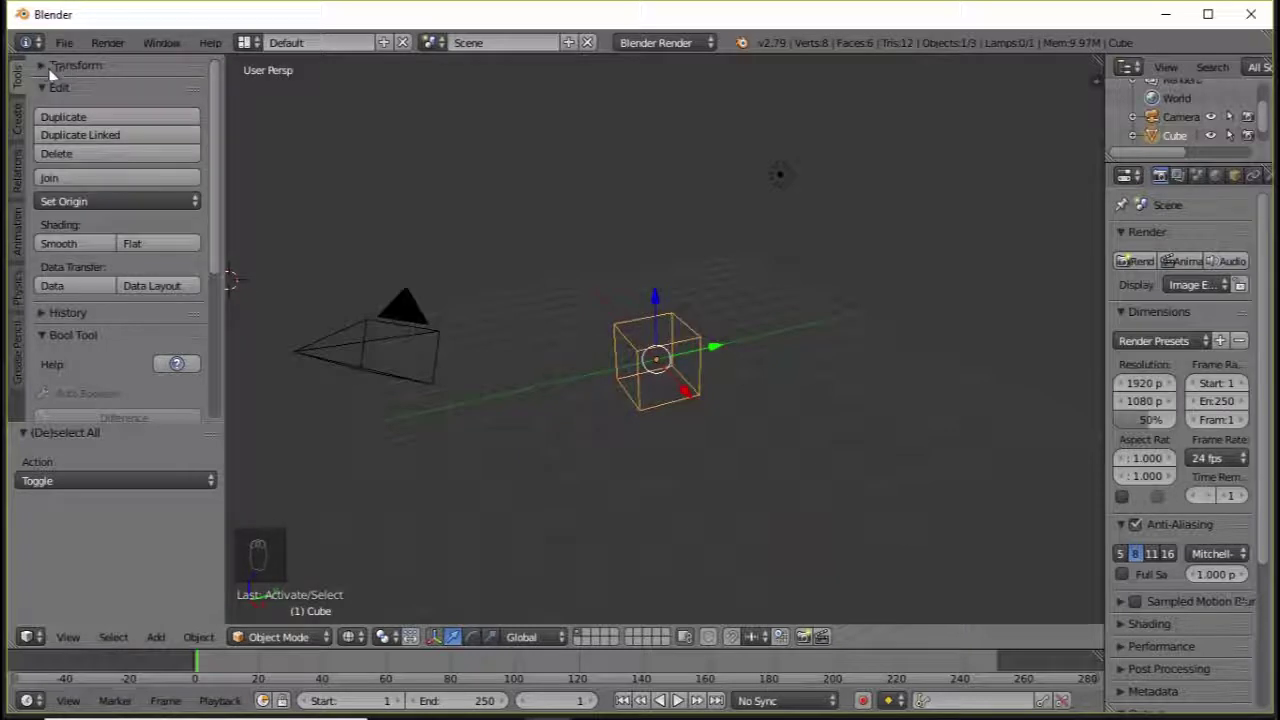
left_click_drag(48, 68, 96, 123)
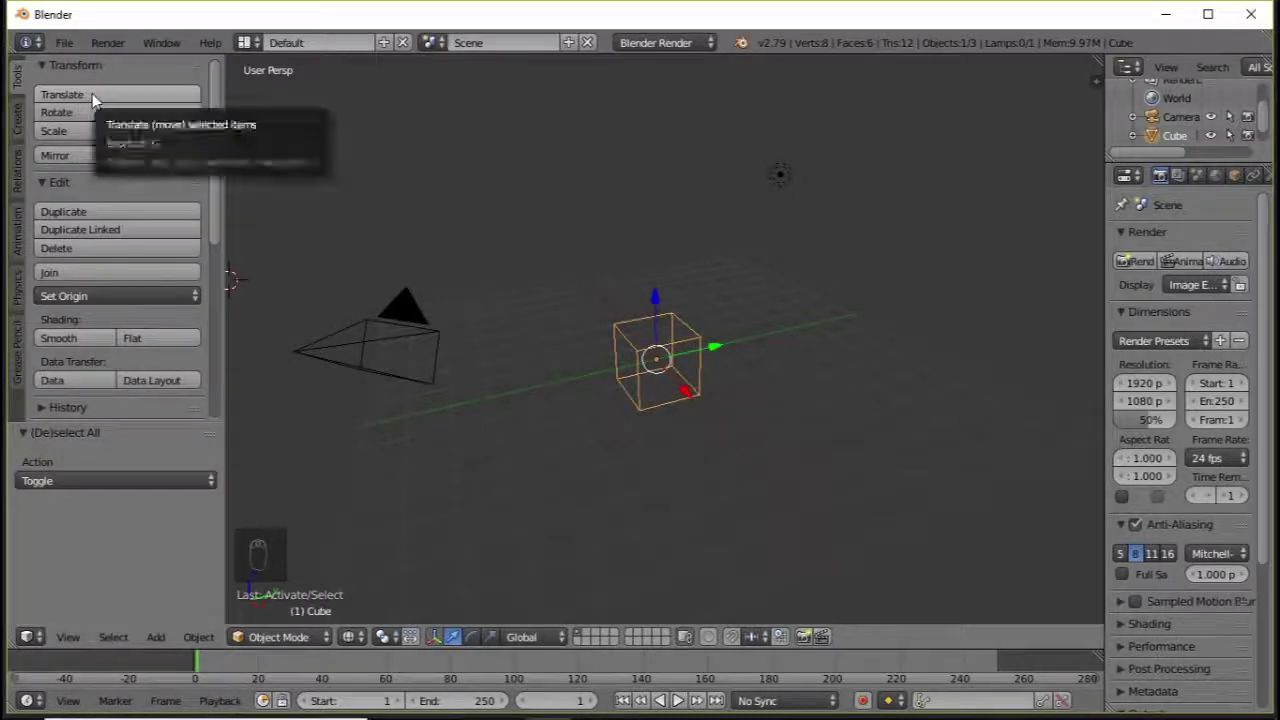
left_click_drag(100, 97, 554, 158)
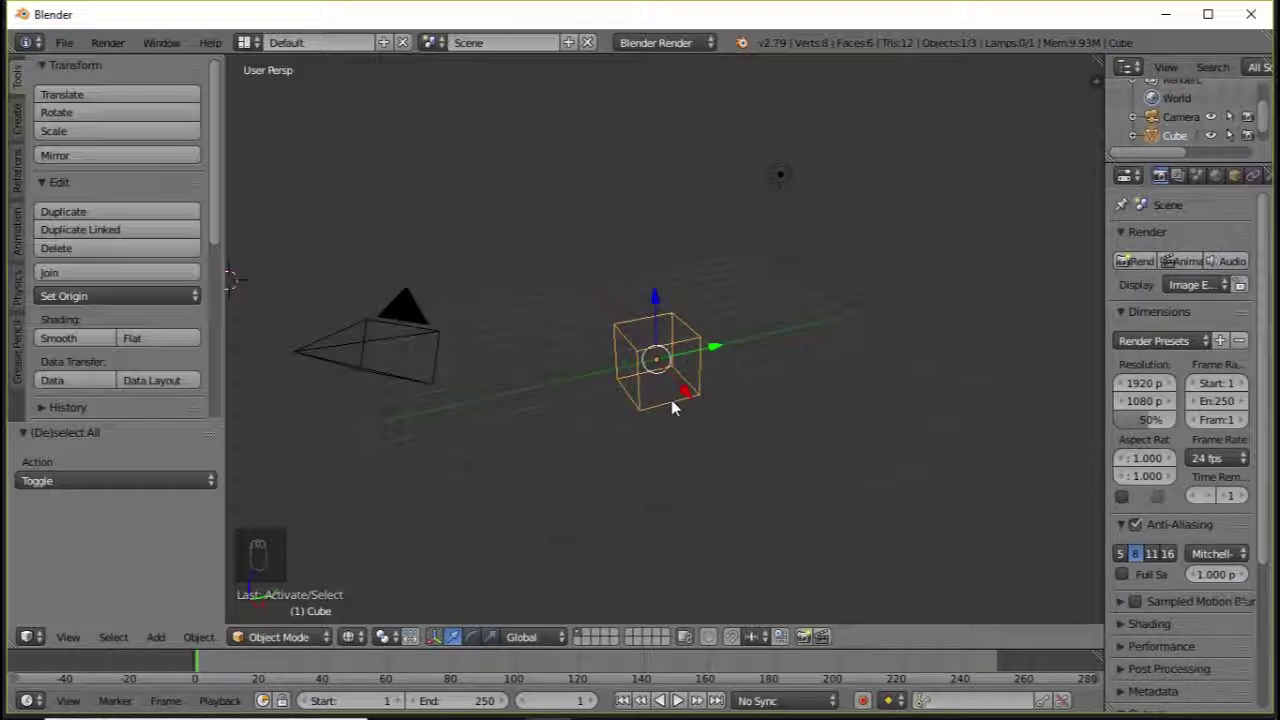
key("g")
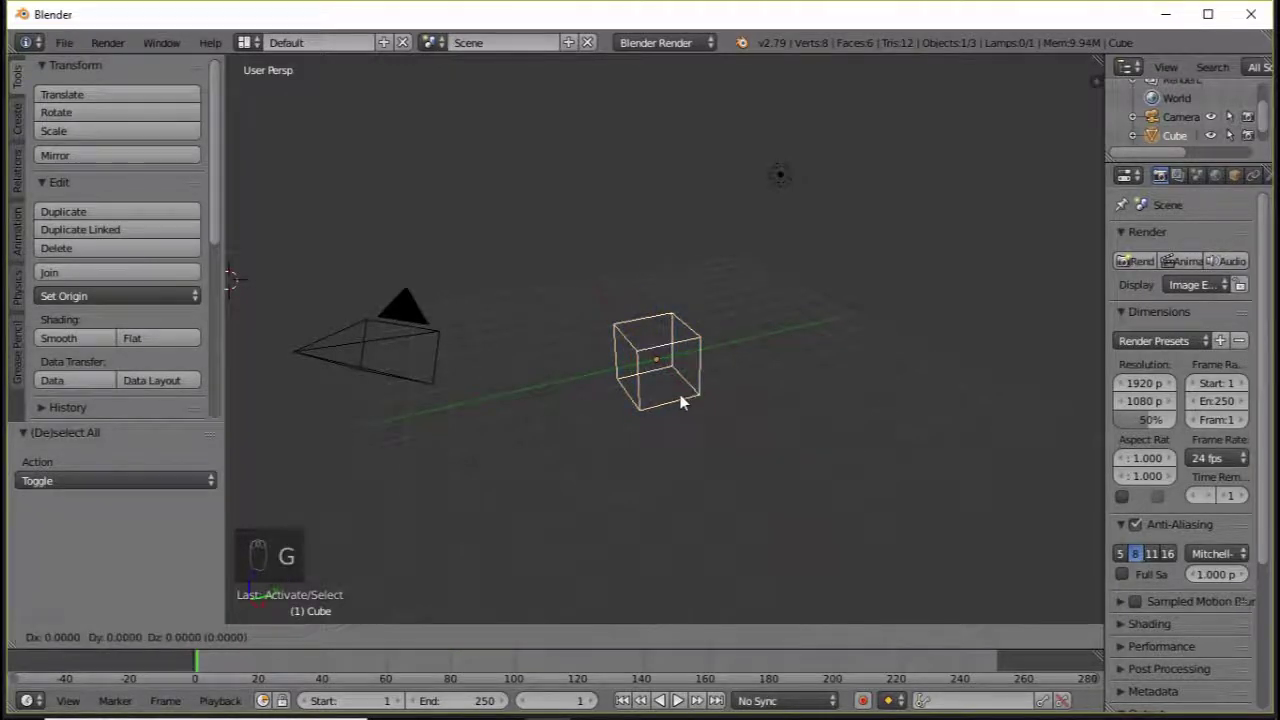
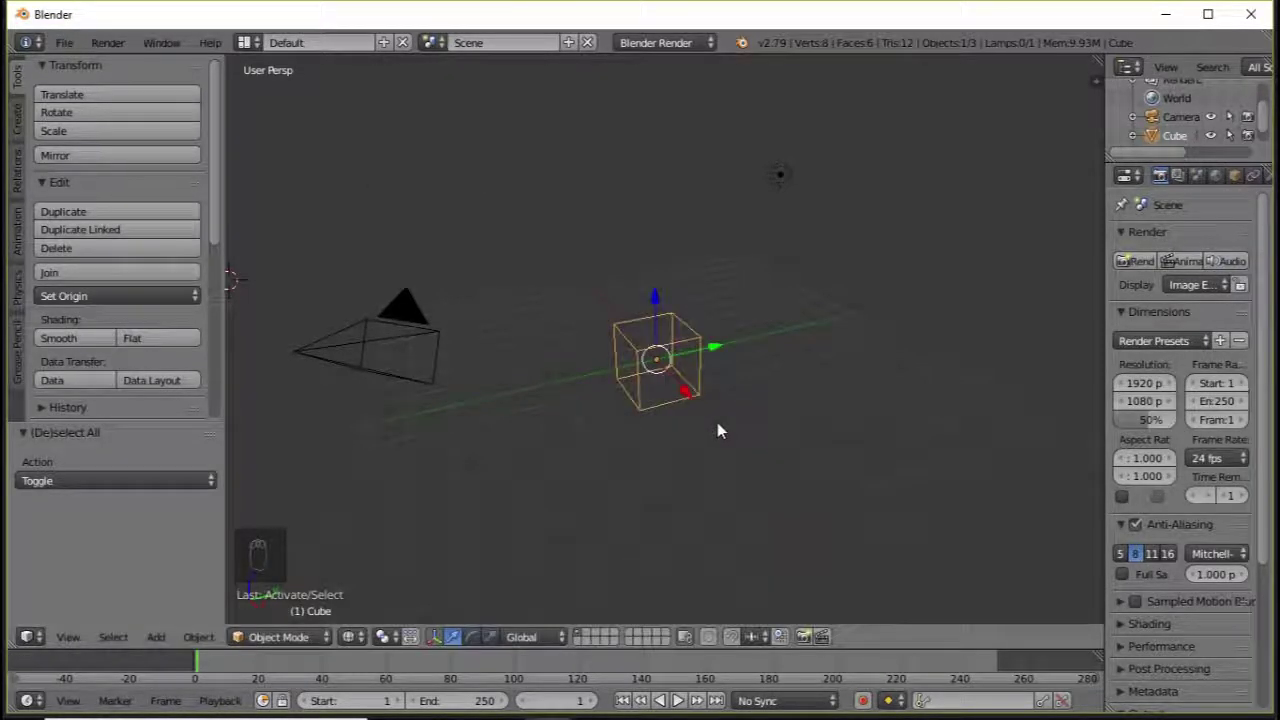
key("r")
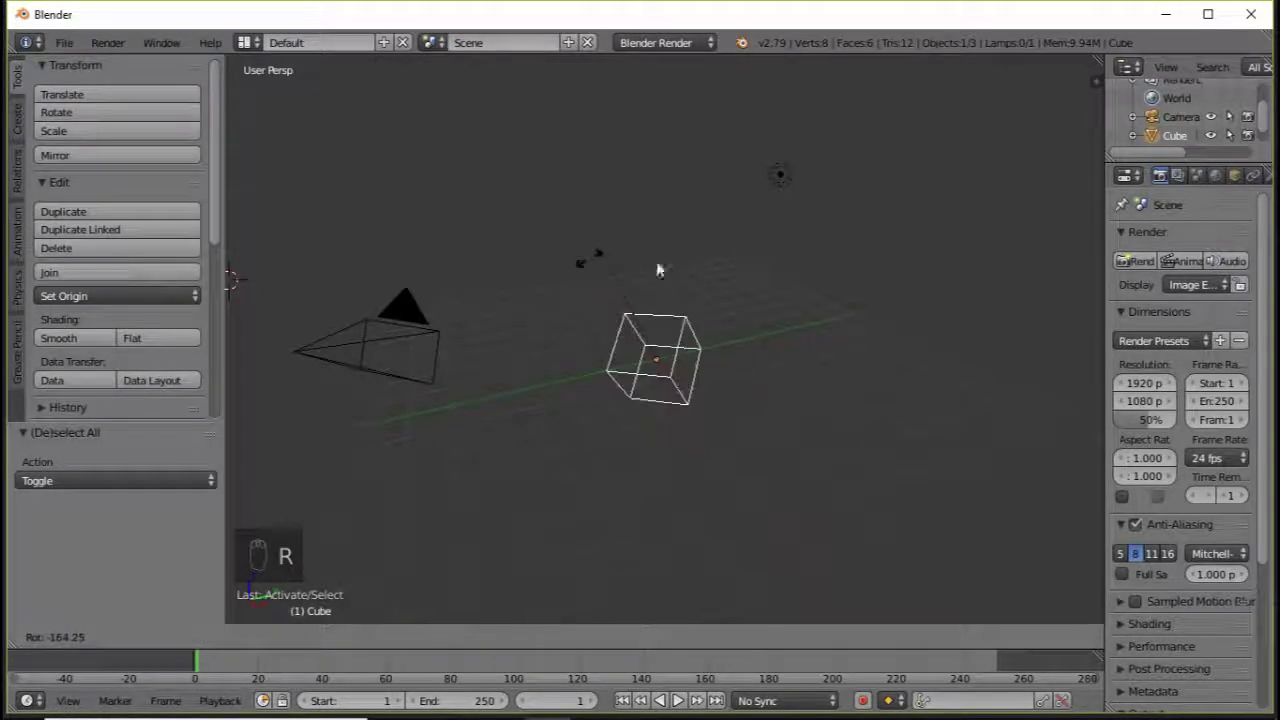
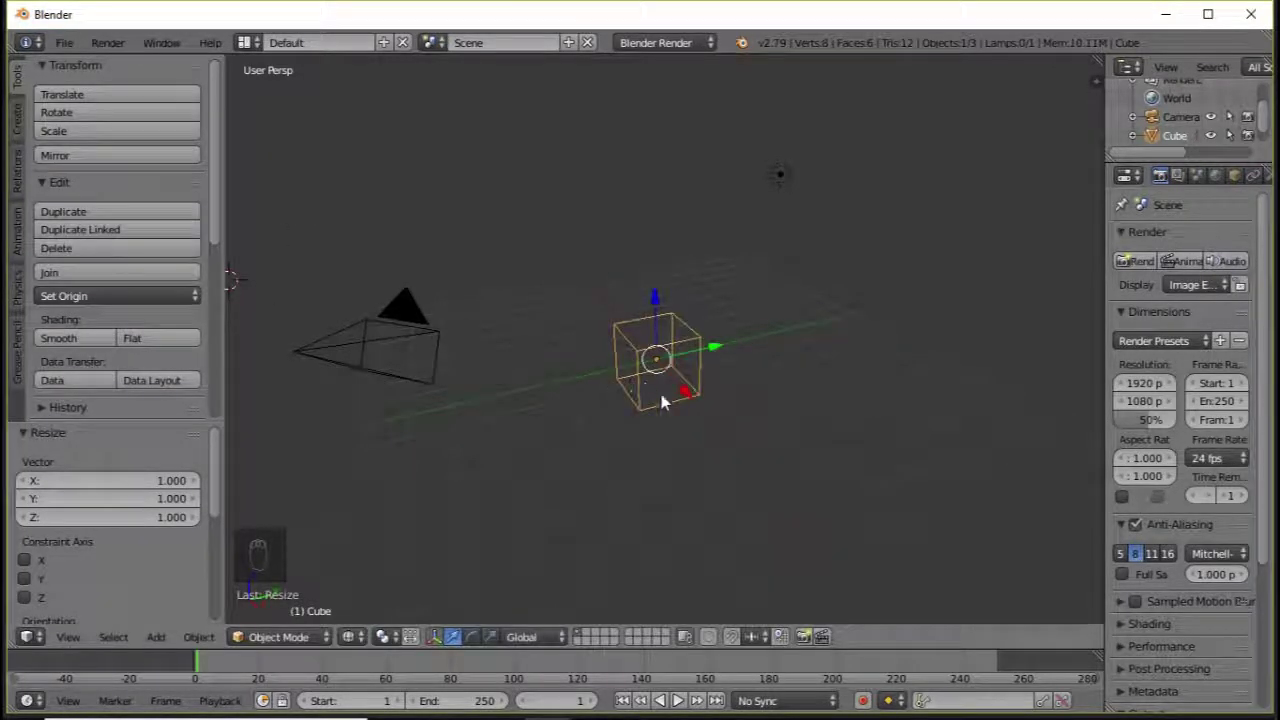
key("s")
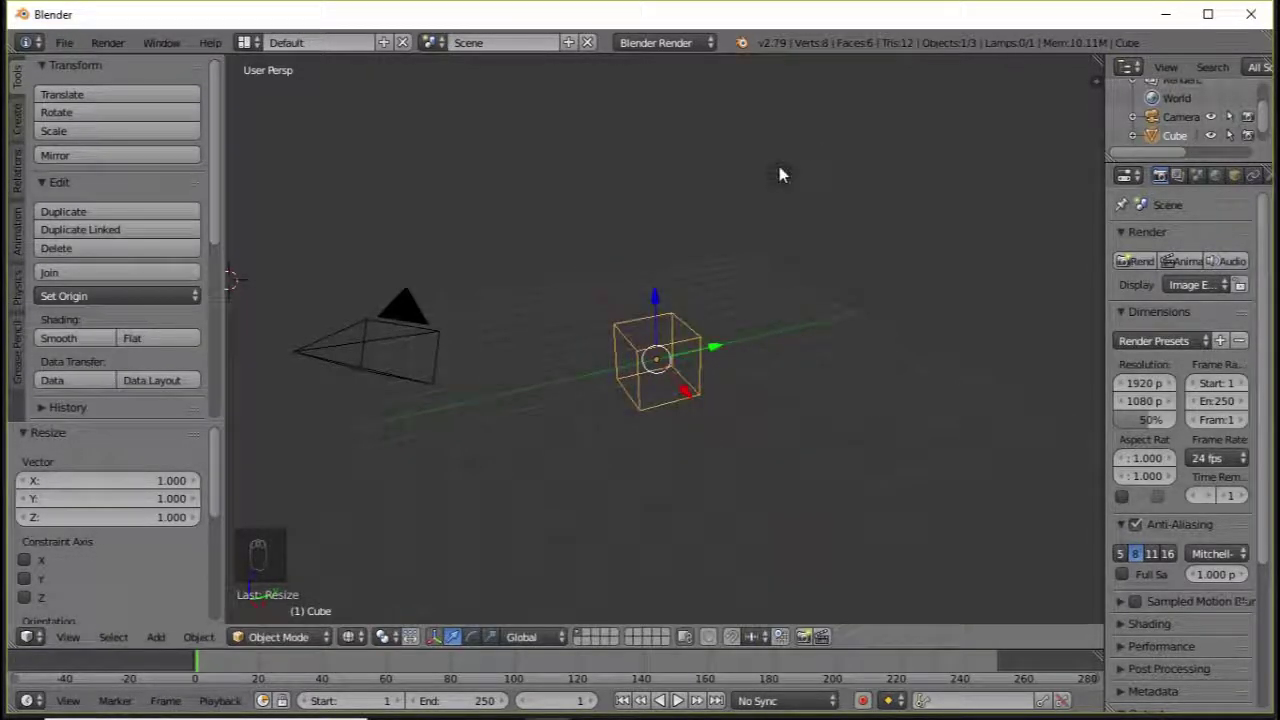
left_click_drag(787, 170, 638, 385)
key("r")
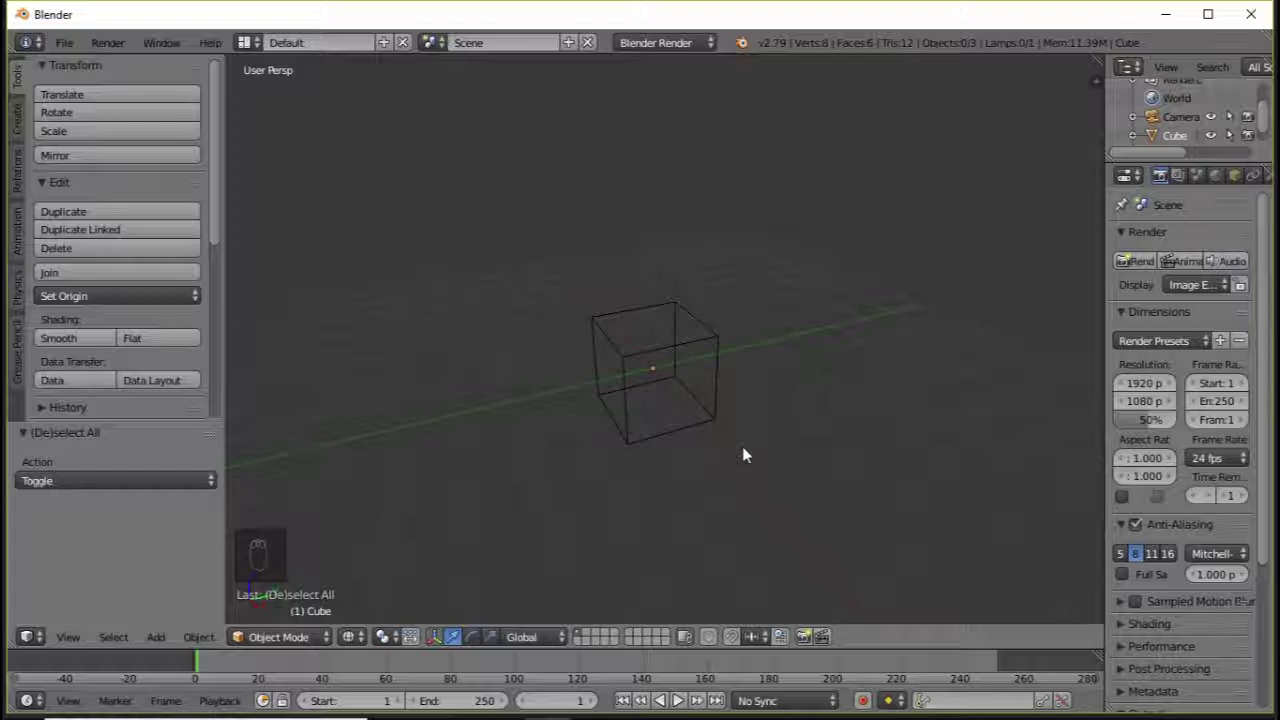
Reselect the cube and snap the 3D cursor to it via the Shift+S Snap menu.
left_click_drag(634, 366, 520, 356)
key("shift+s")
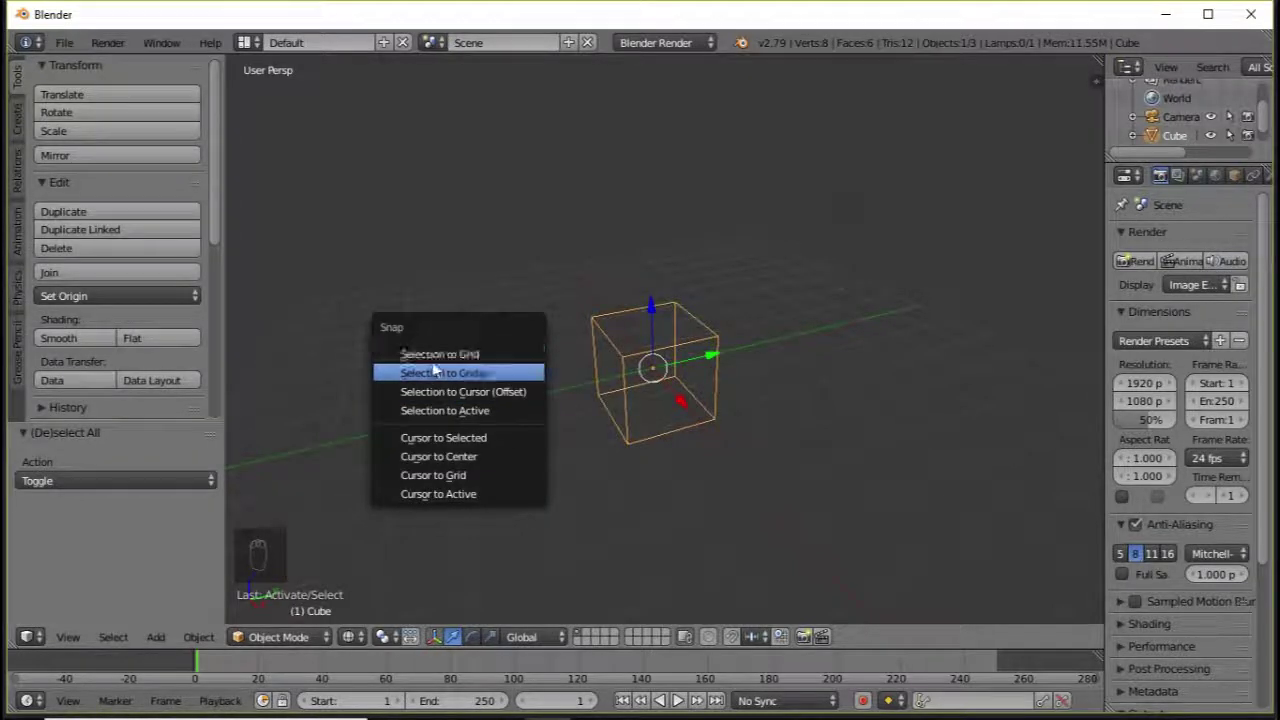
key("shift+s")
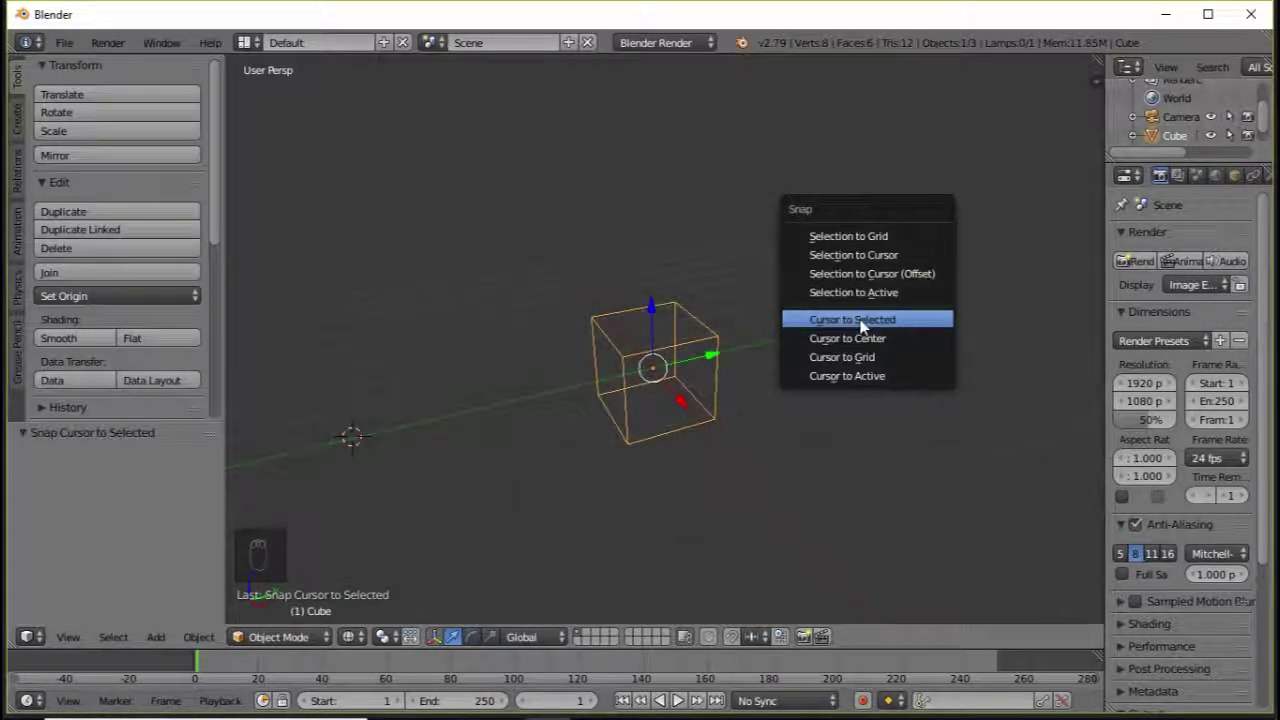
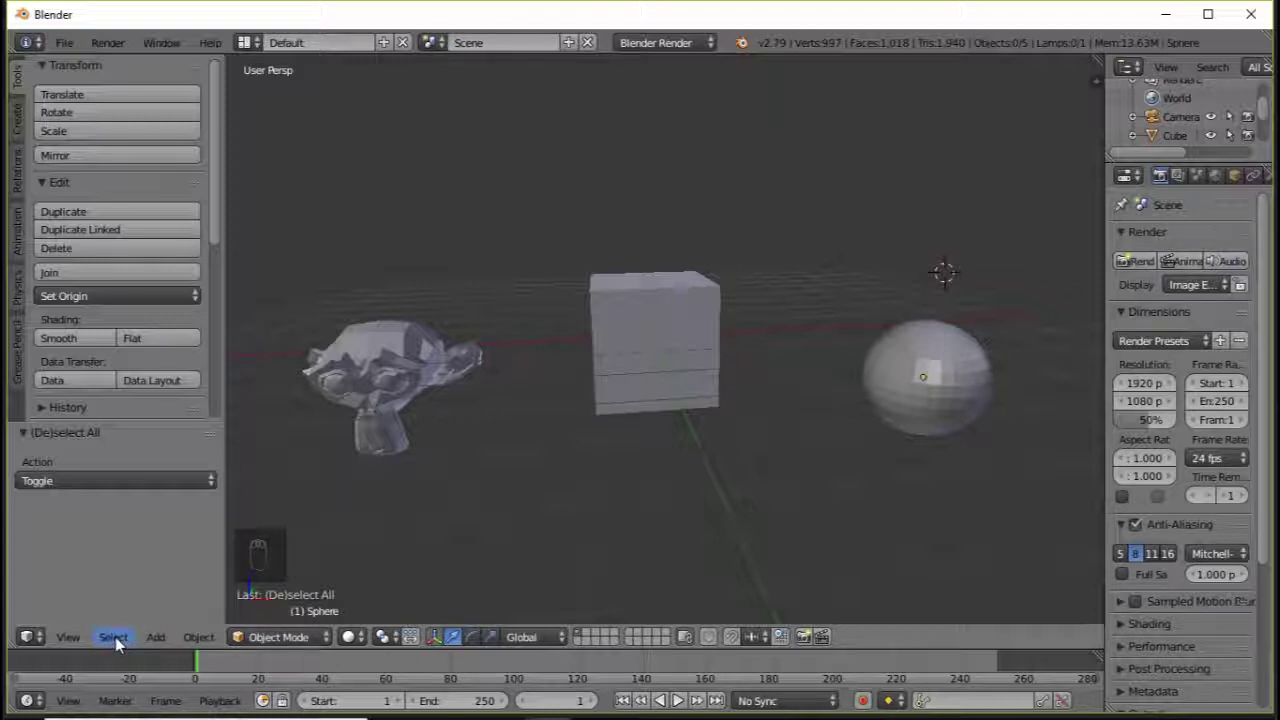
Switch the viewport shading to Solid for the monkey, cube and sphere scene.
left_click(122, 642)
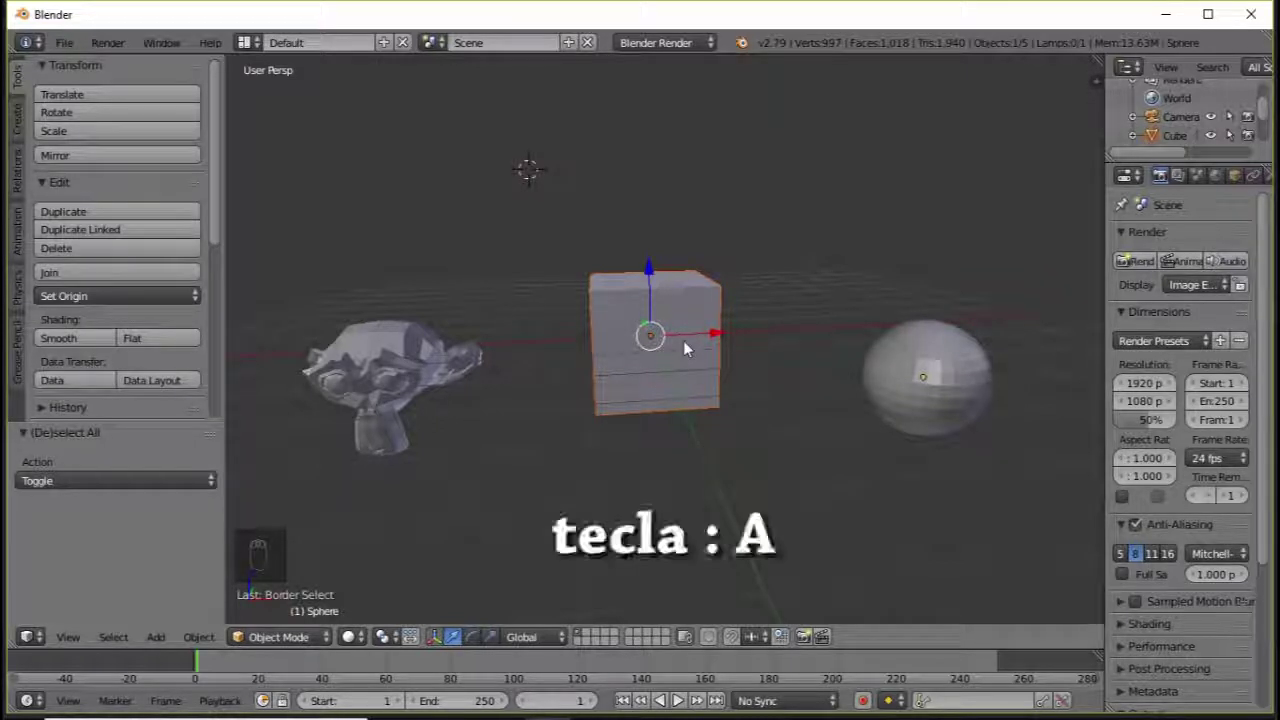
Deselect everything, then browse the Select menu in the 3D View header.
key("a")
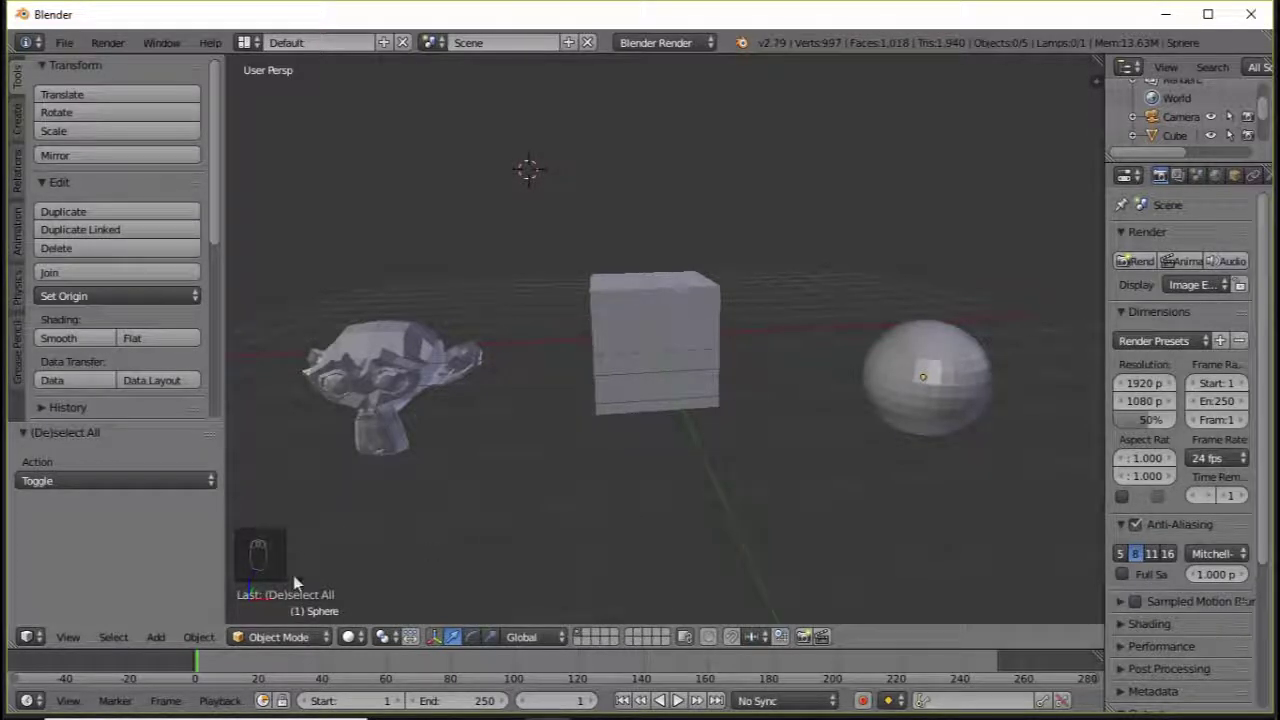
left_click_drag(116, 643, 167, 621)
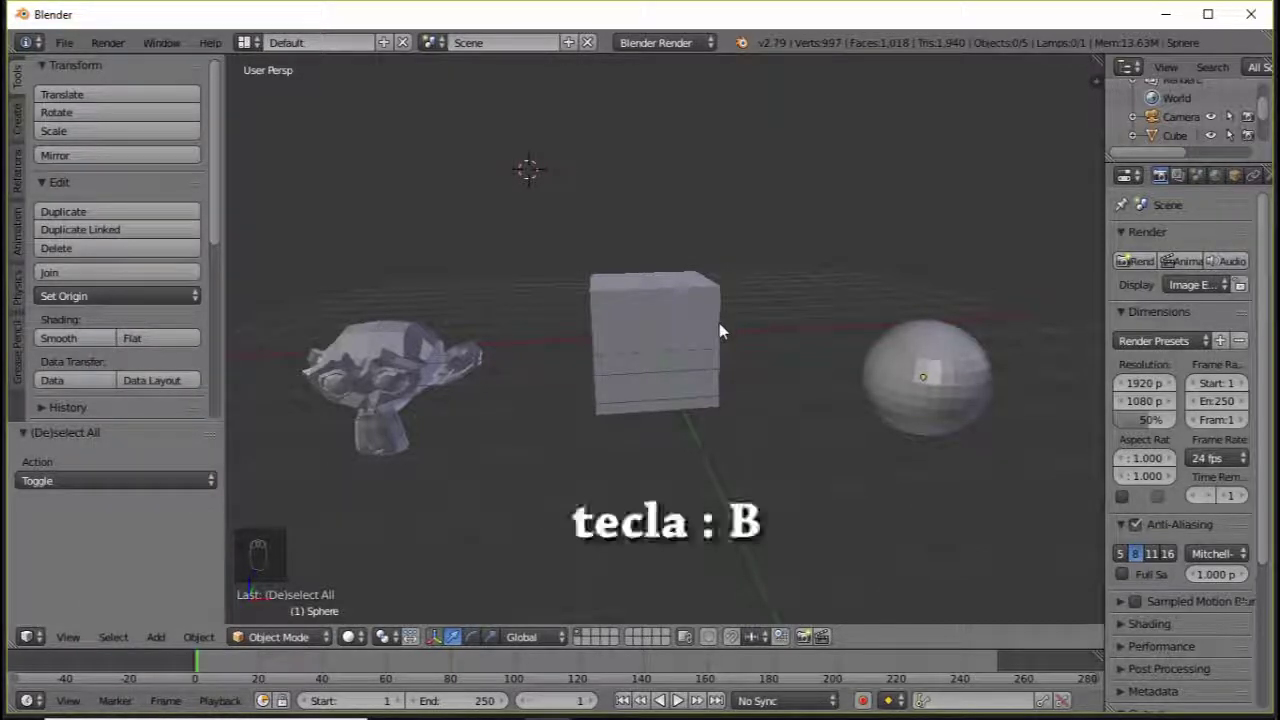
Start a box selection, cancel it and clear the object selection again.
key("b")
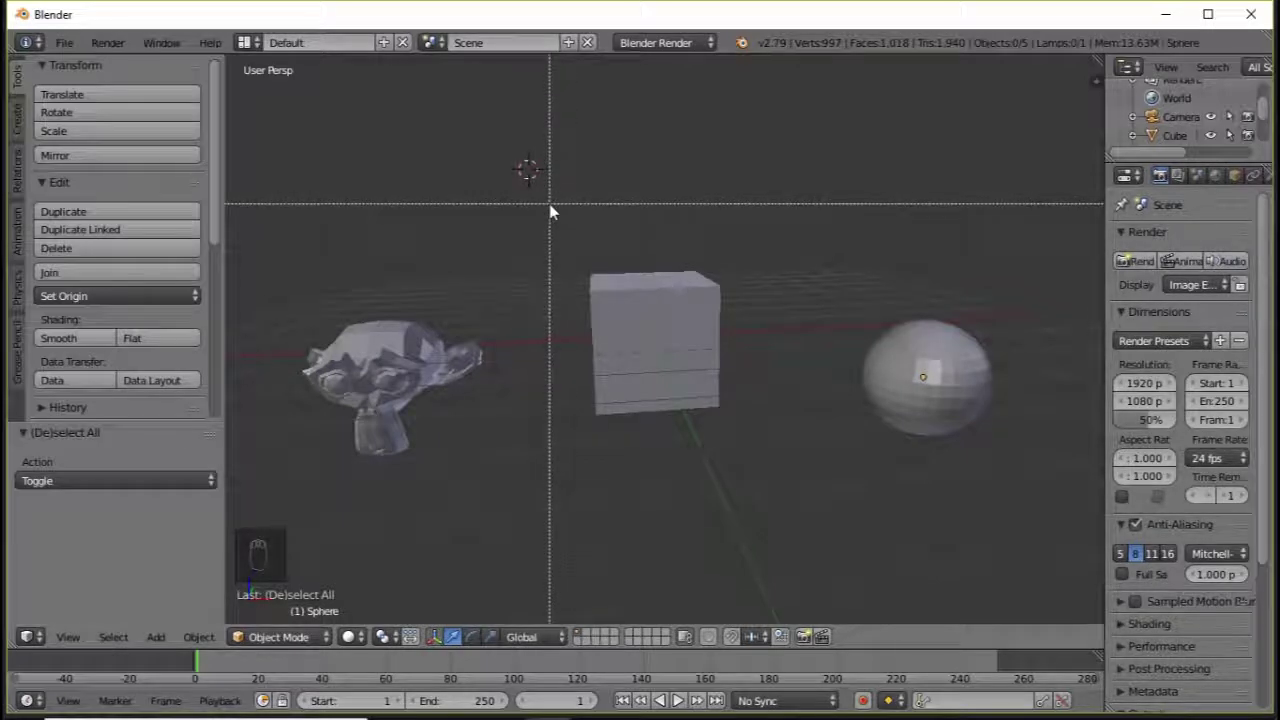
key("a")
key("b")
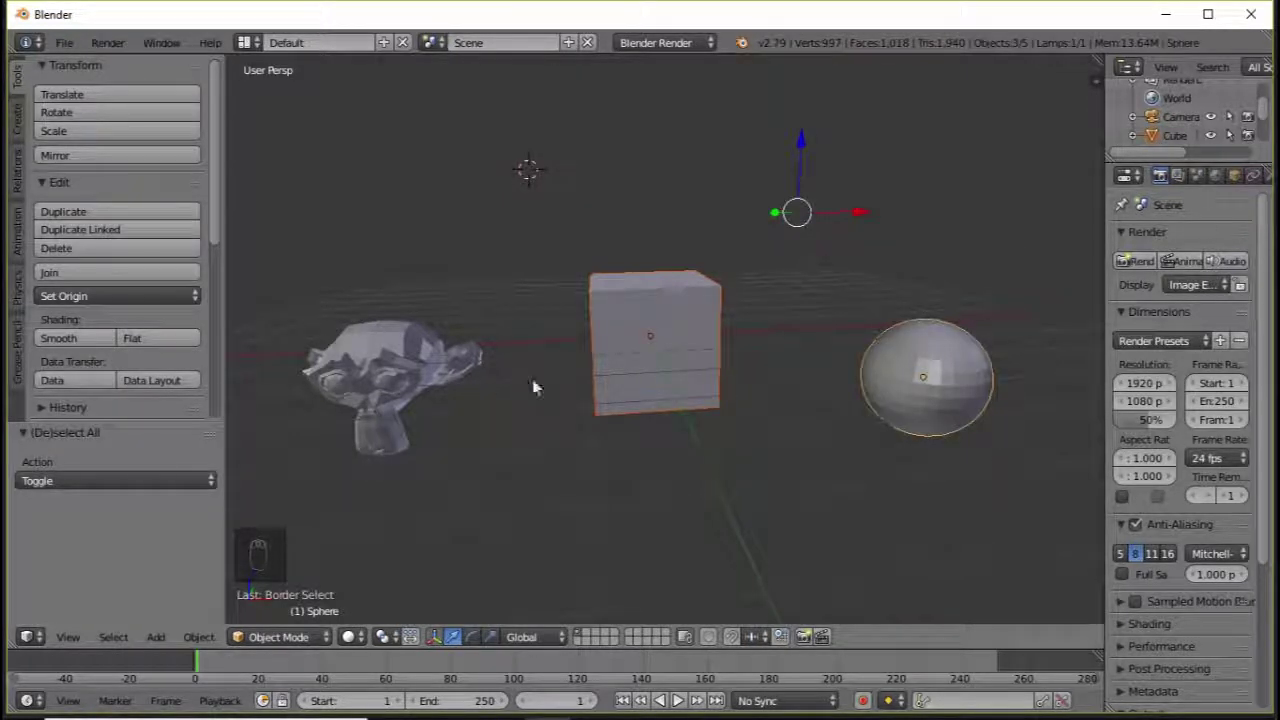
left_click_drag(647, 345, 647, 340)
key("a")
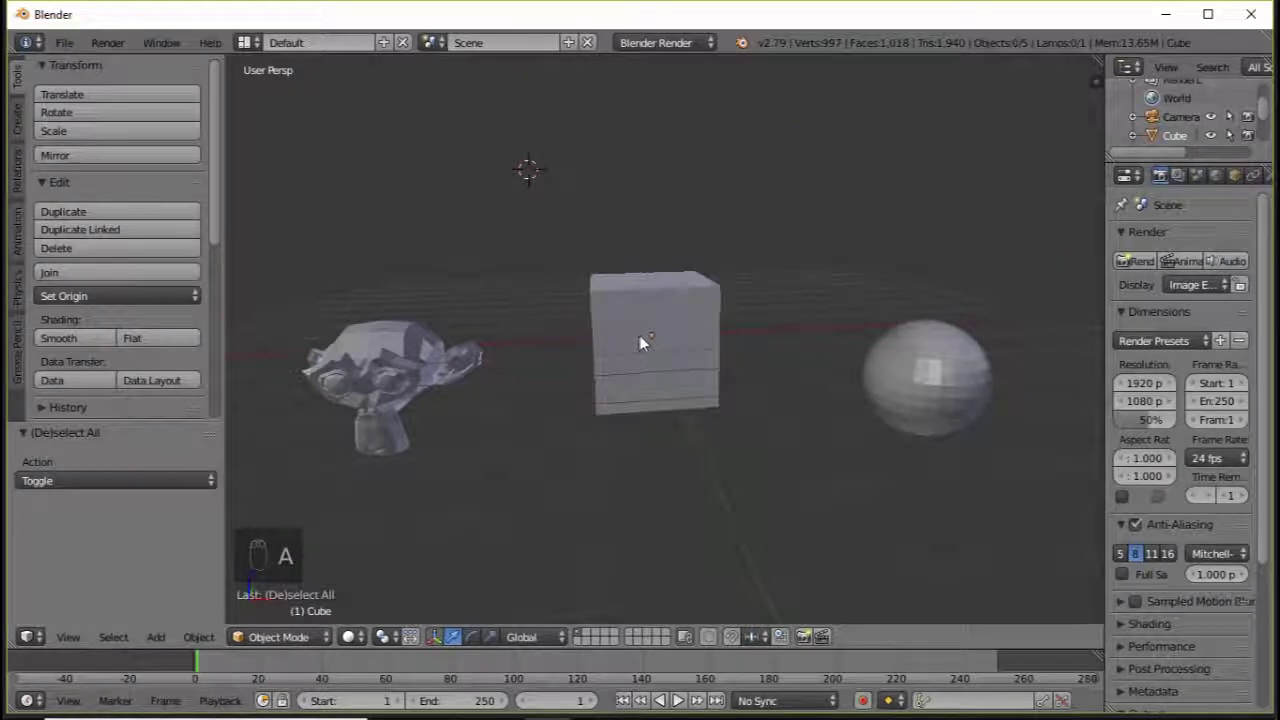
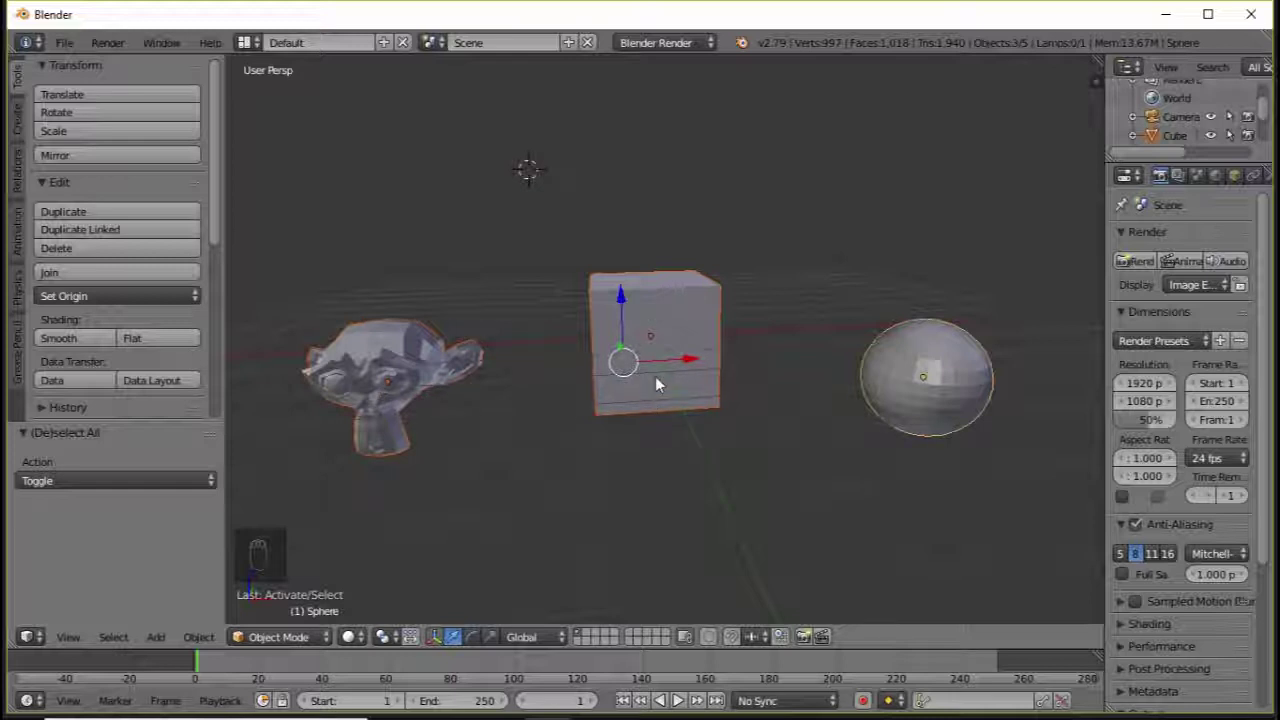
Box-select the cube so cube and sphere are selected, then begin a box around the monkey head.
key("a")
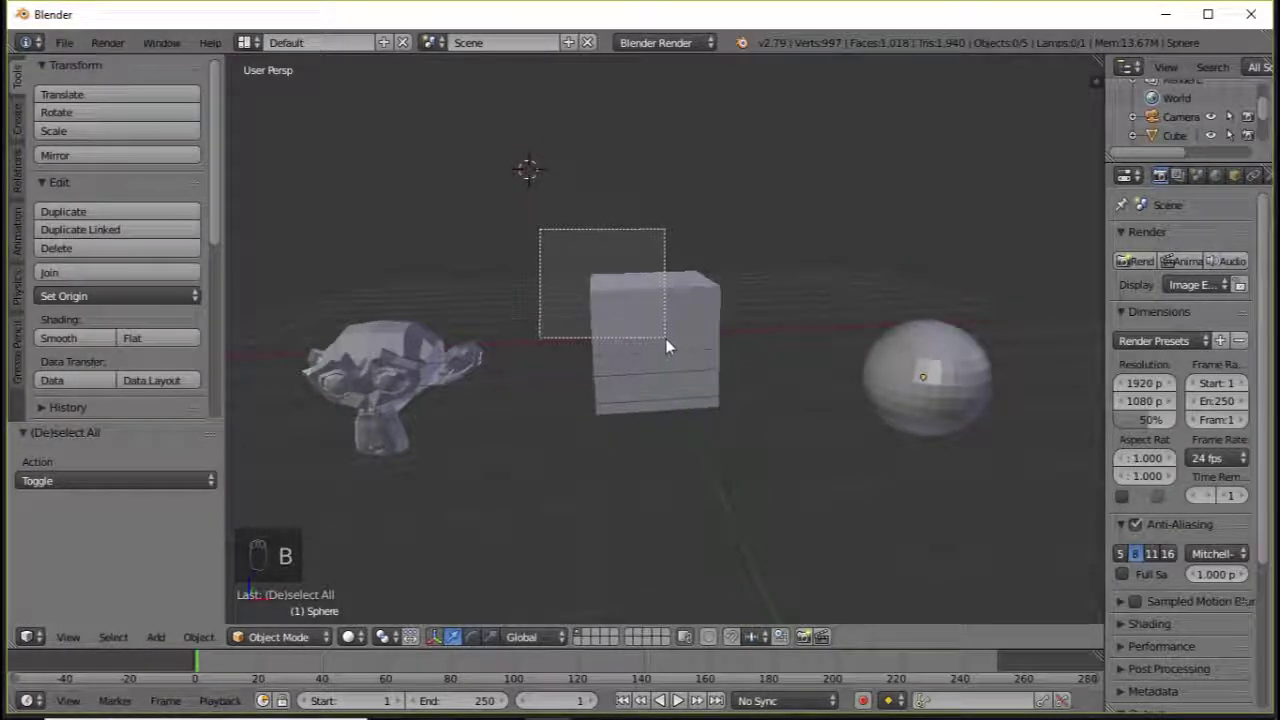
left_click(676, 344)
key("b")
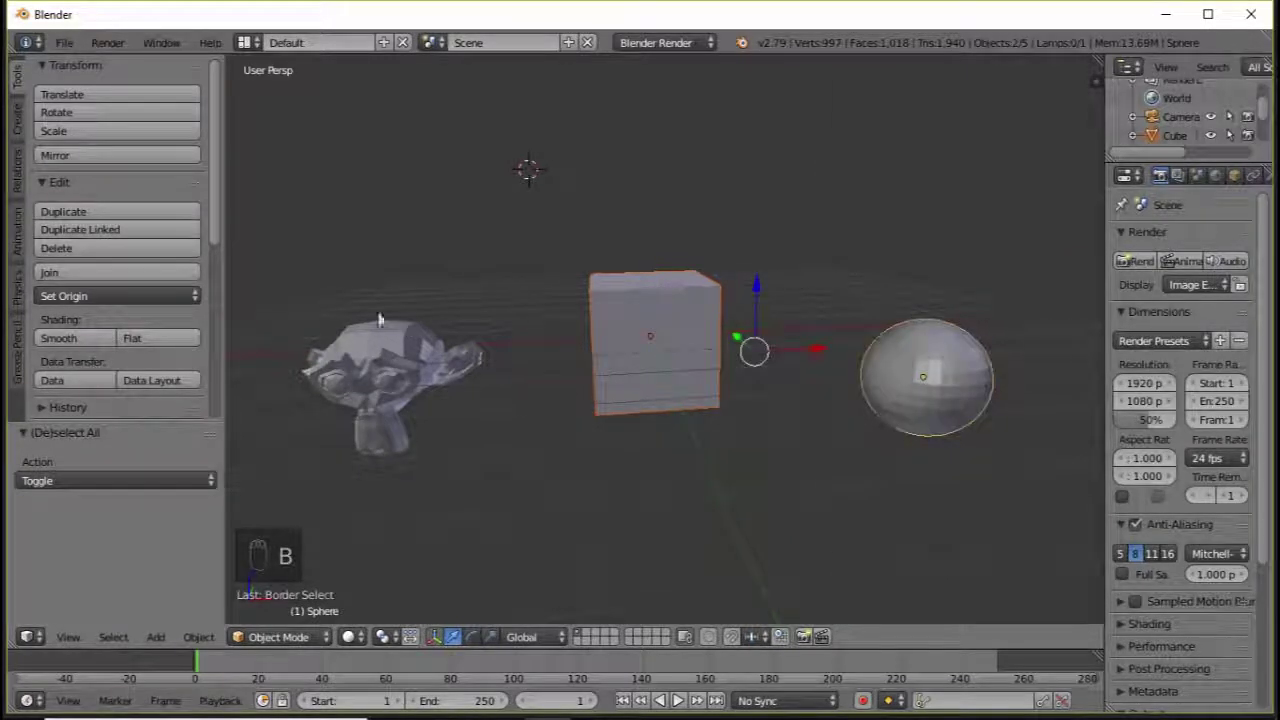
key("b")
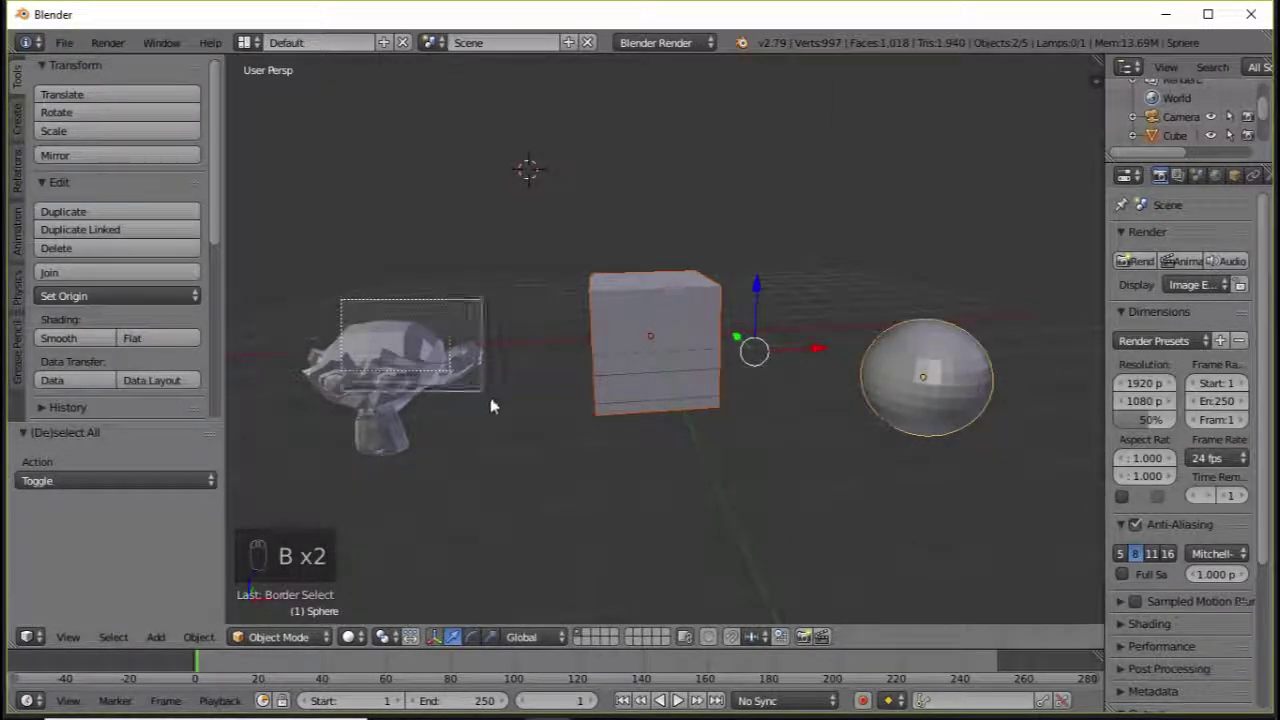
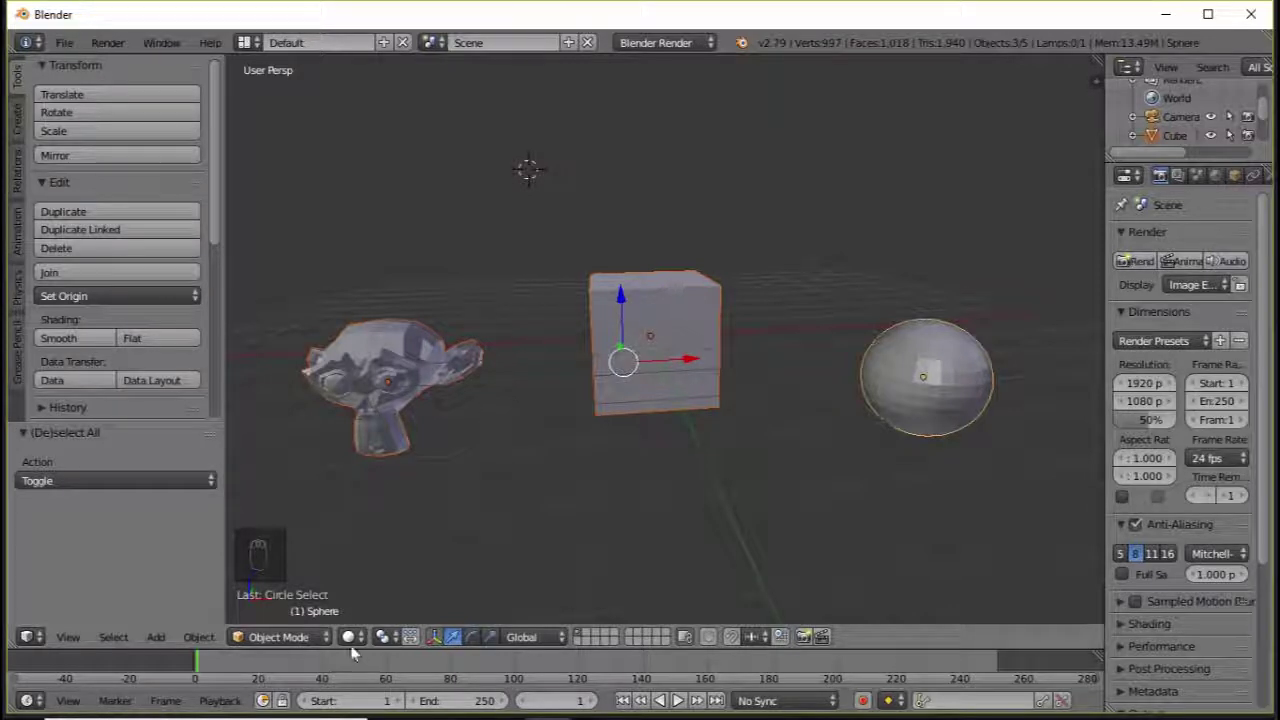
Deselect all objects and zoom in close on the Suzanne monkey head.
key("a")
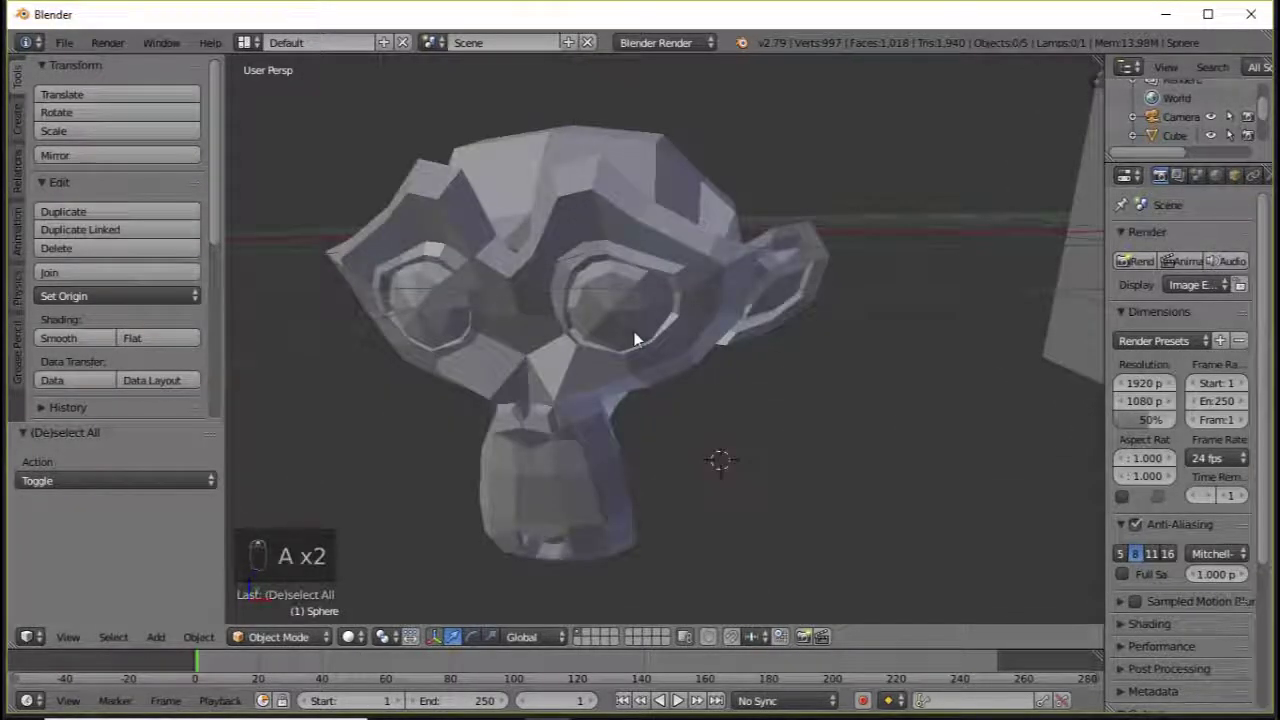
middle_click(634, 327)
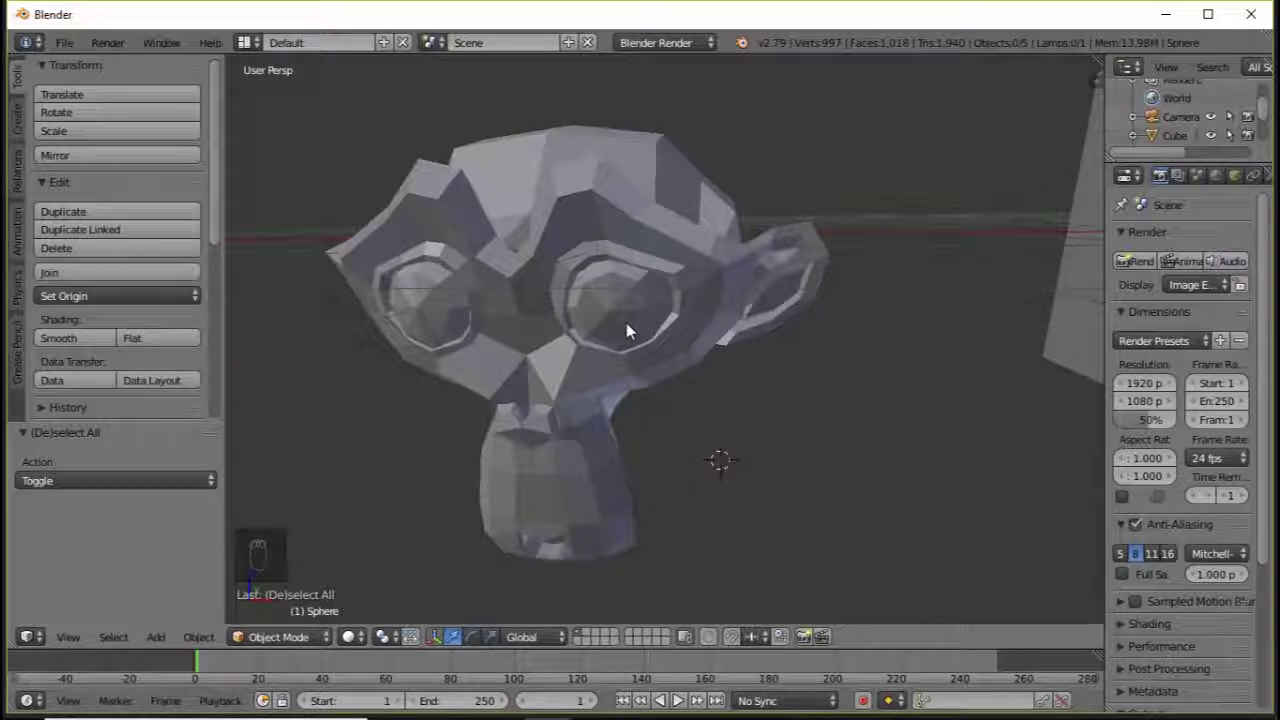
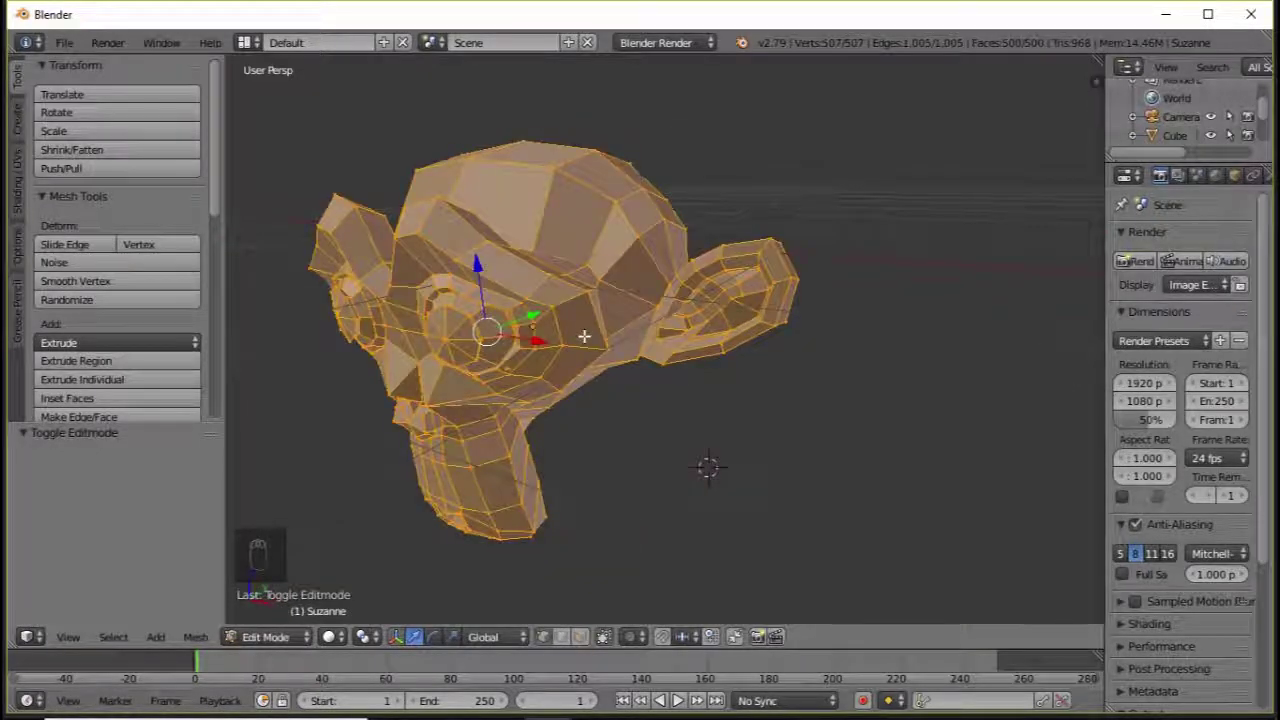
Deselect all of the monkey's vertices and dismiss the selection options list.
key("a")
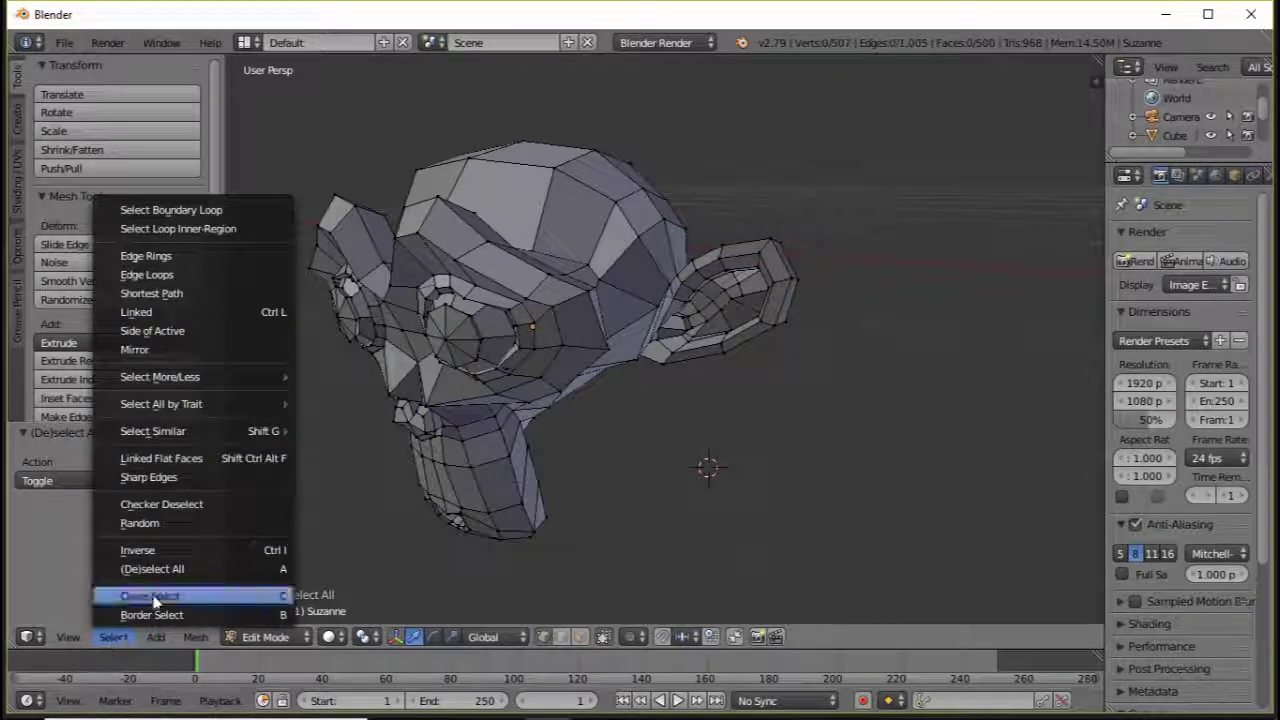
left_click(855, 340)
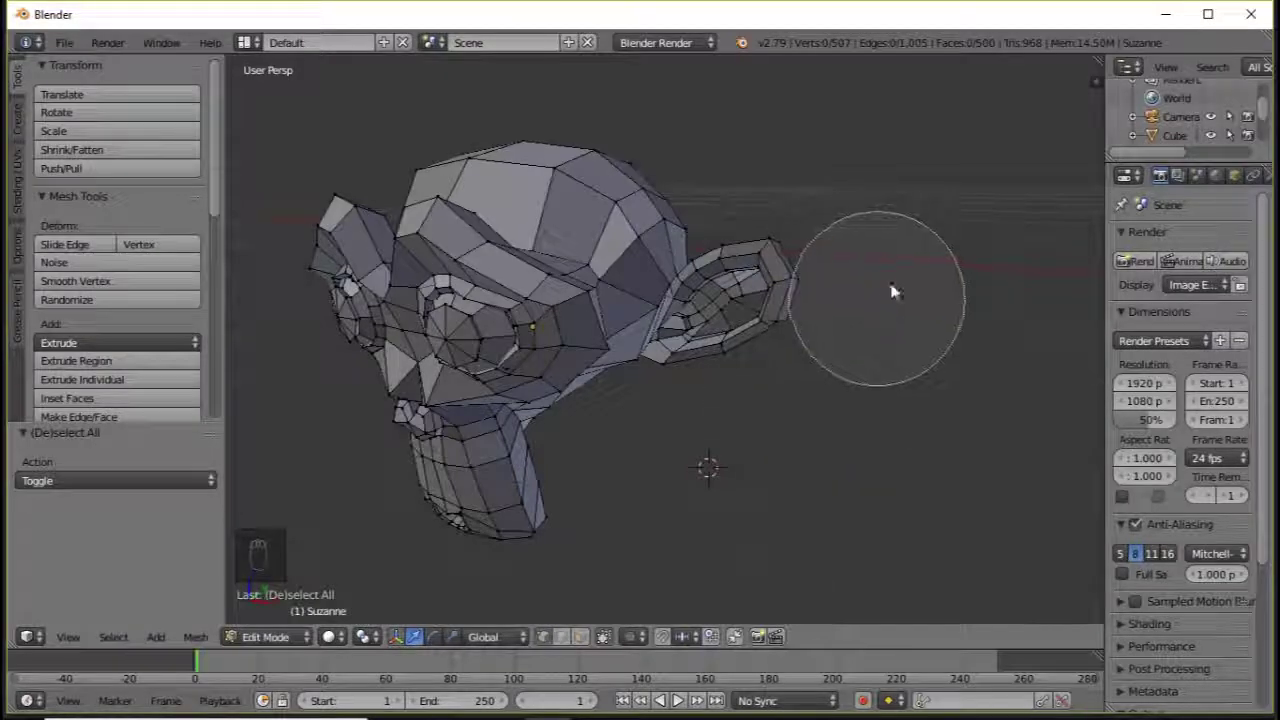
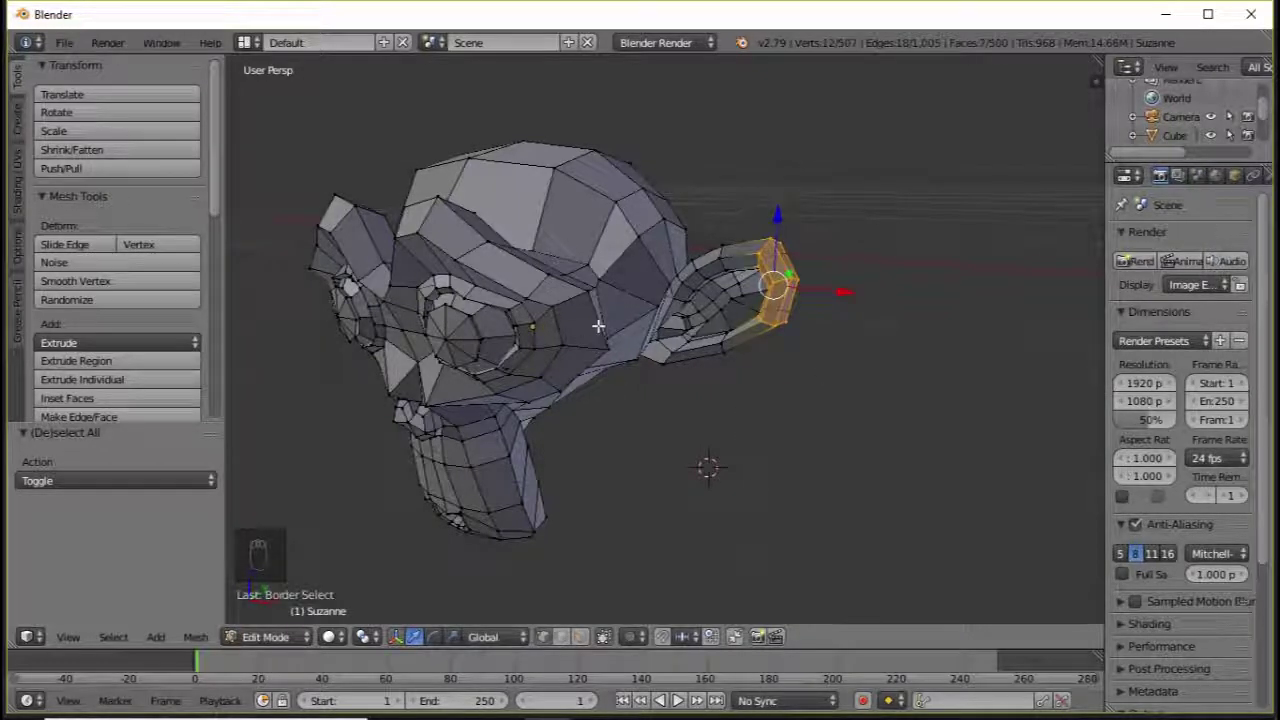
Clear the ear-tip vertices, return to Object Mode in front view and lasso the monkey, cube and sphere.
key("a")
key("Tab")
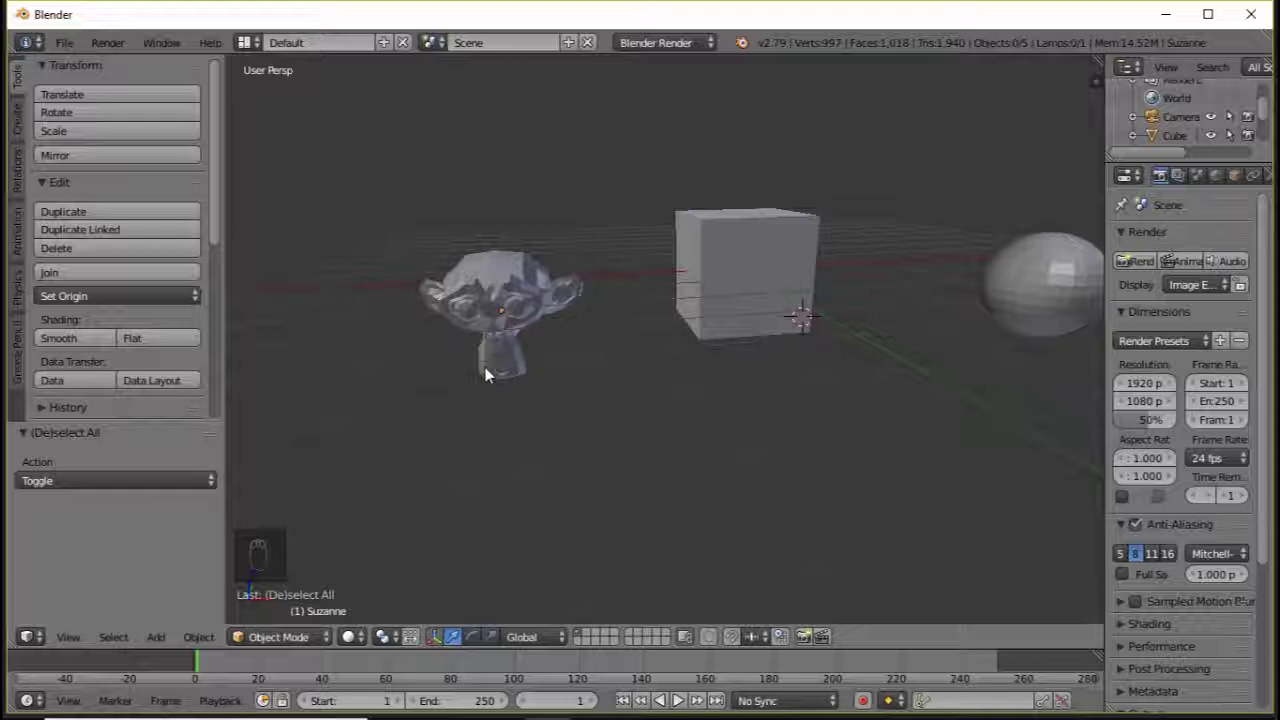
key("KP_5")
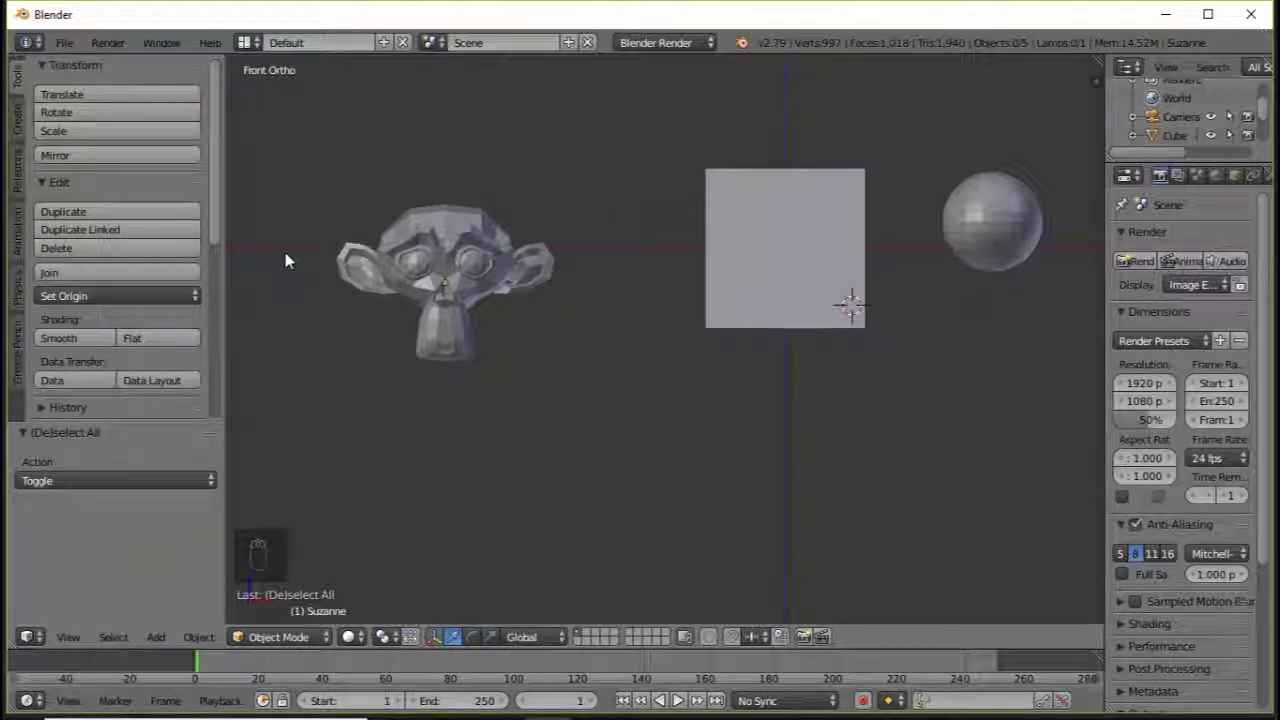
left_click_drag(293, 256, 489, 257)
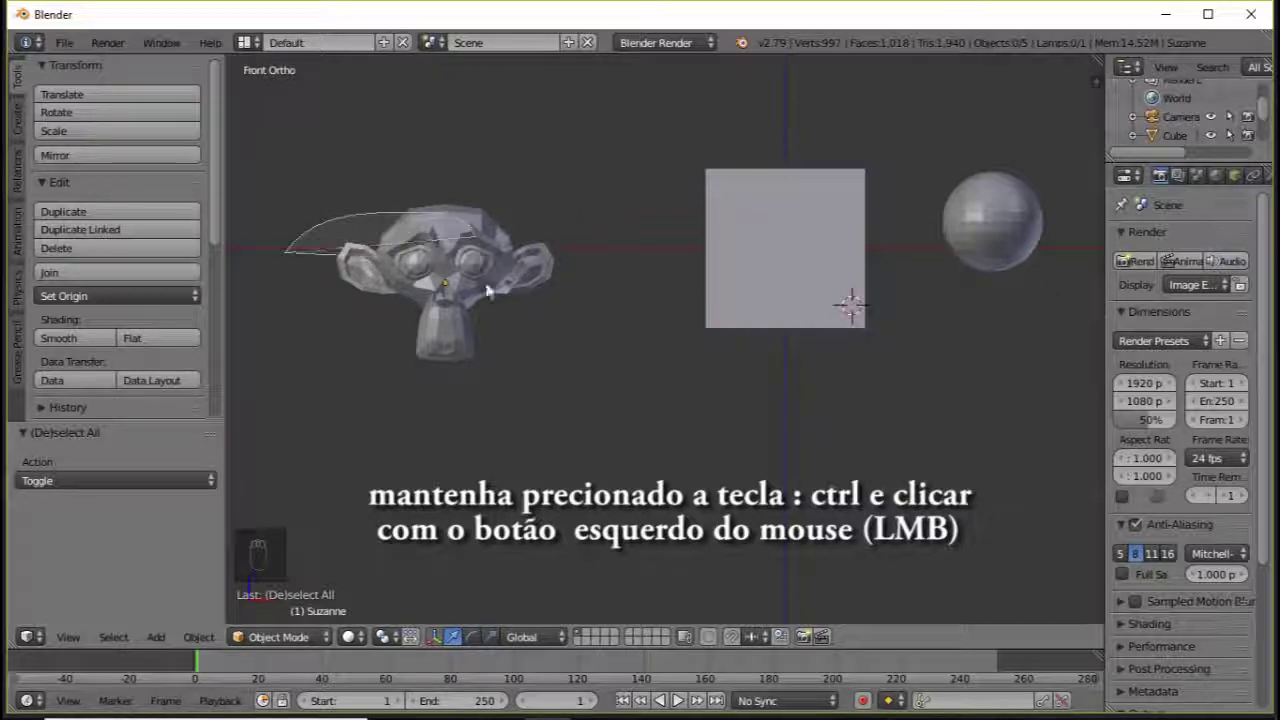
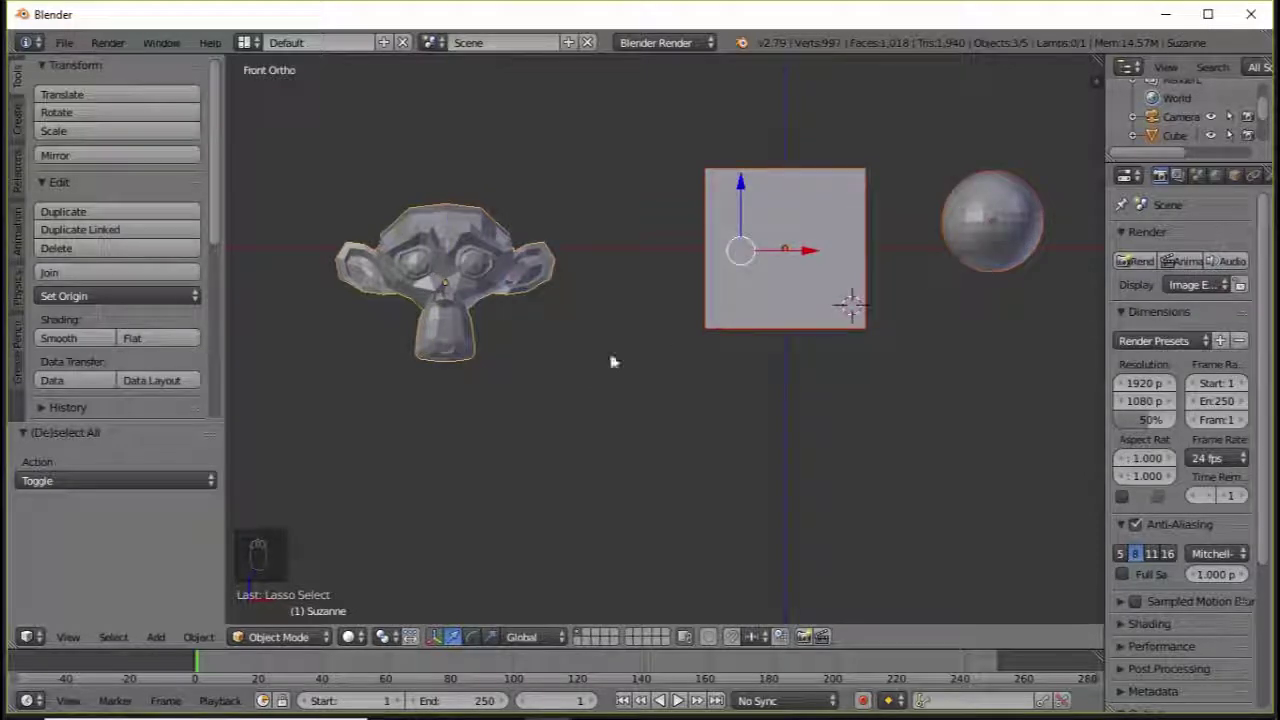
Switch the monkey head back into Edit Mode with Tab.
key("Tab")
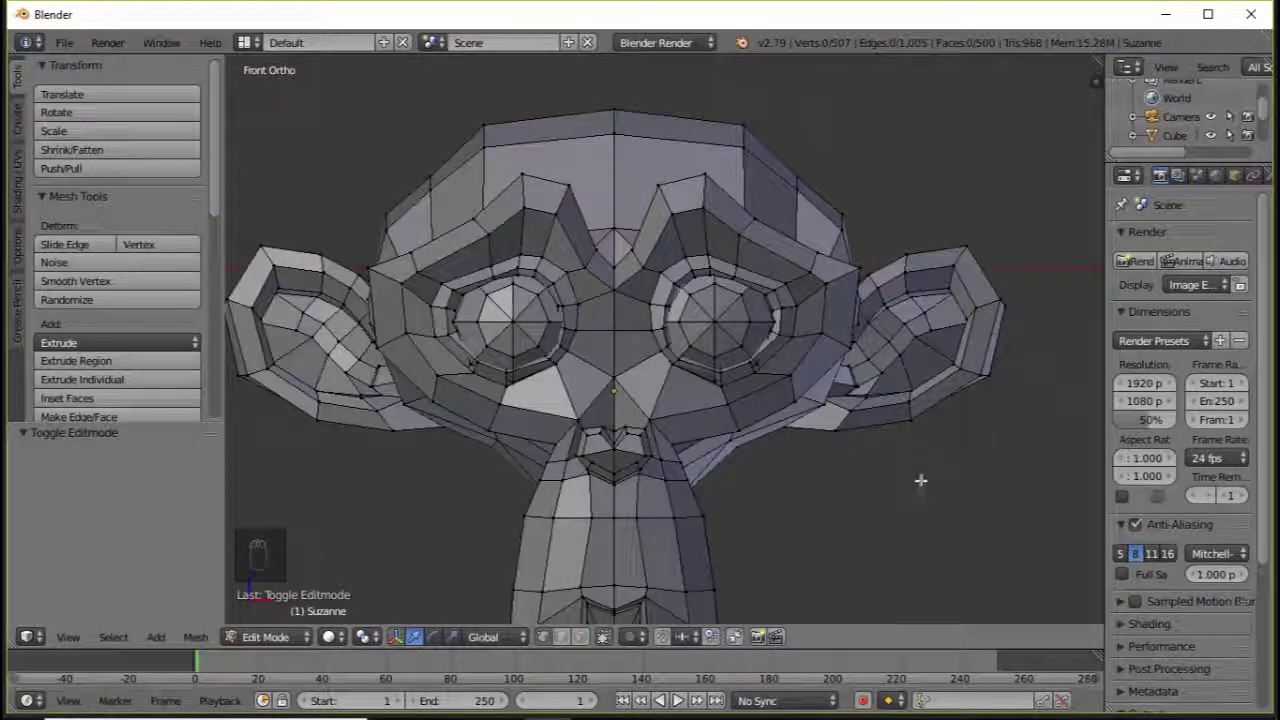
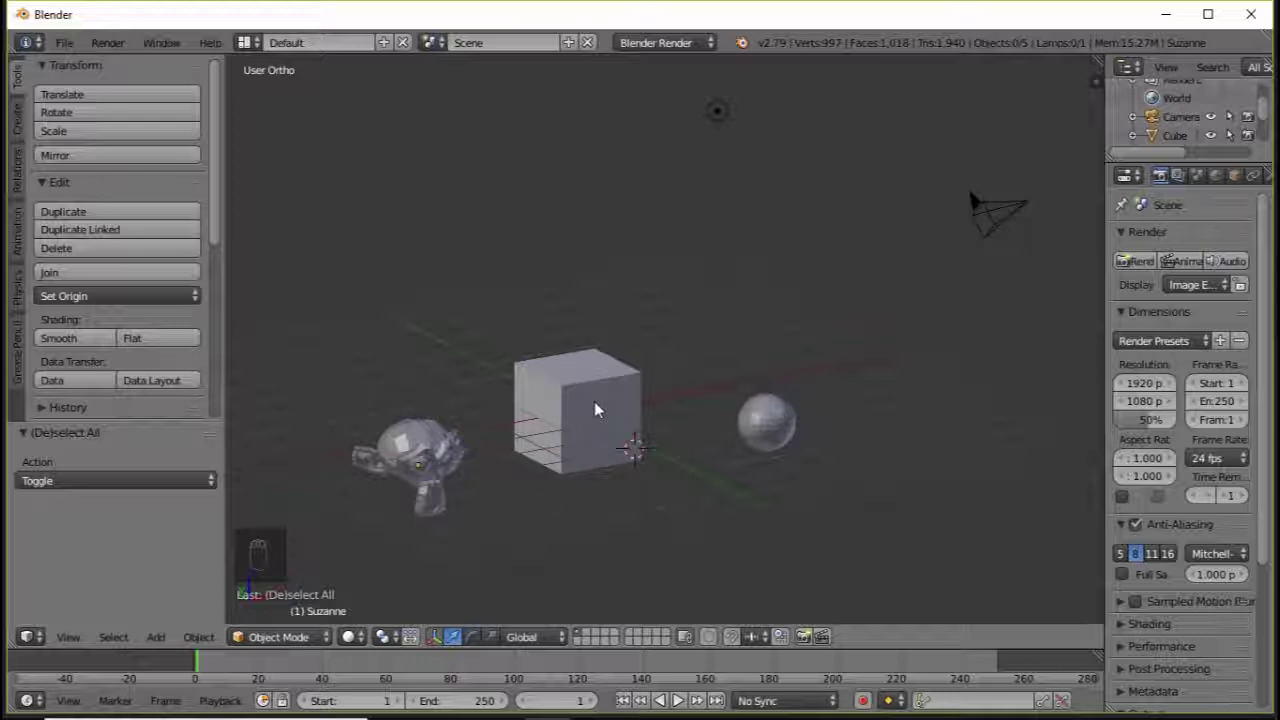
Toggle (de)select all with A so nothing in the scene remains selected.
key("a")
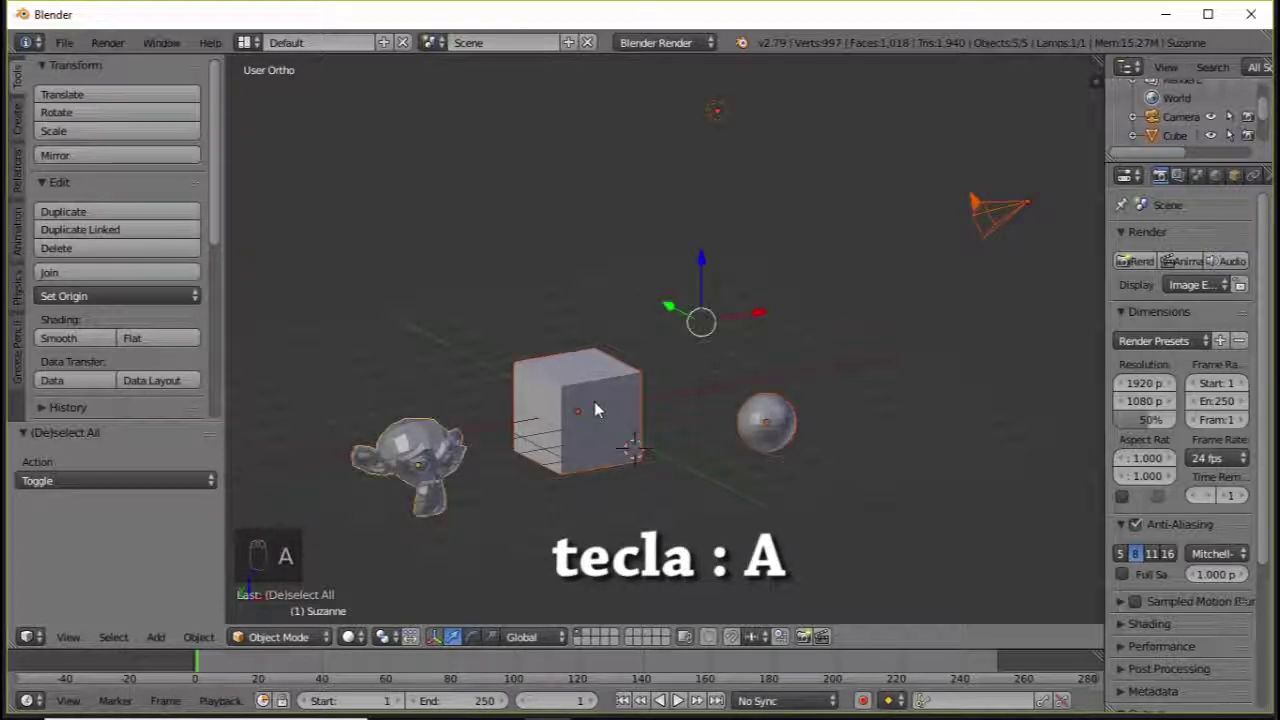
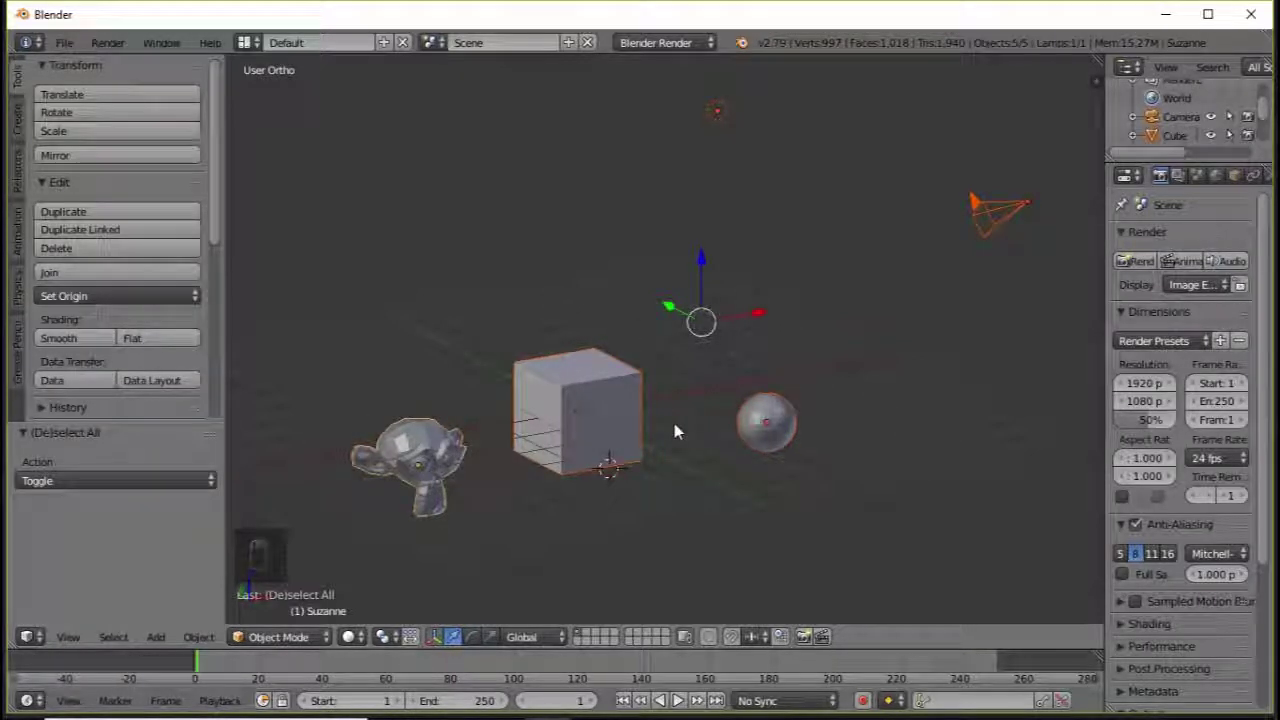
left_click_drag(719, 371, 718, 372)
Toggle selection again with A, leaving the cube and sphere unselected.
key("a")
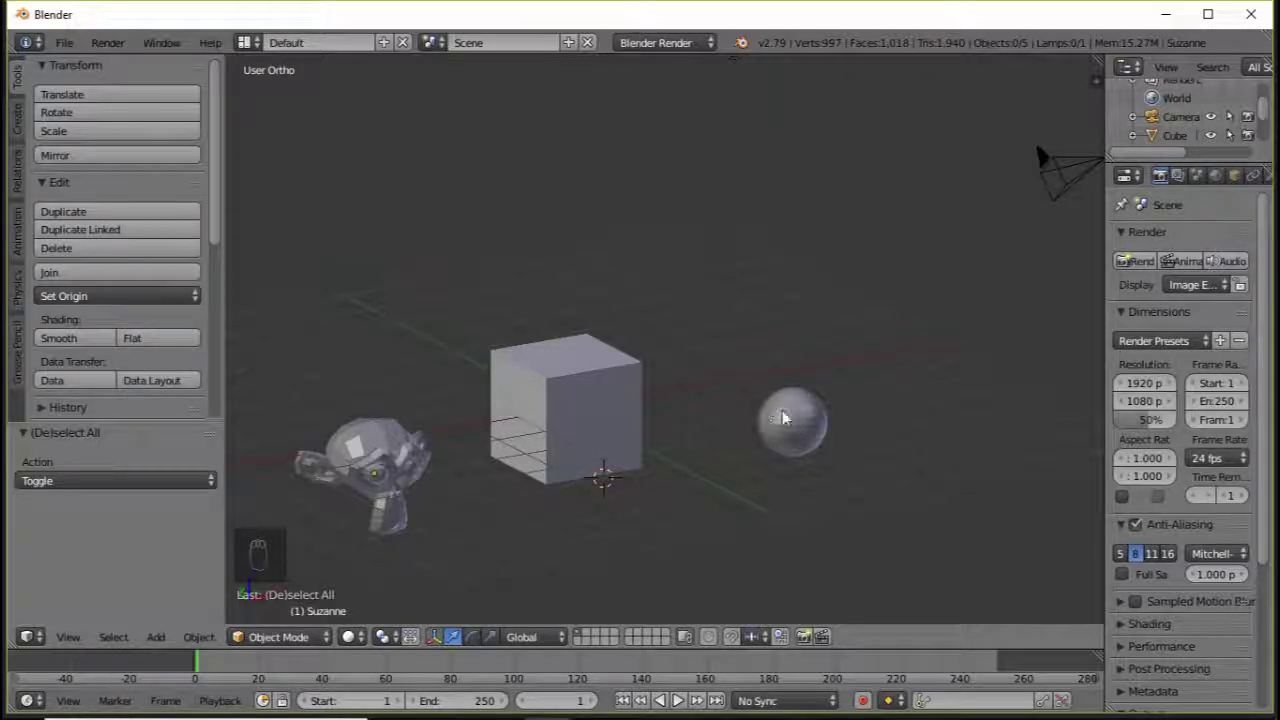
Dismiss the Select menu and move the view in toward the monkey head and cube.
left_click(114, 634)
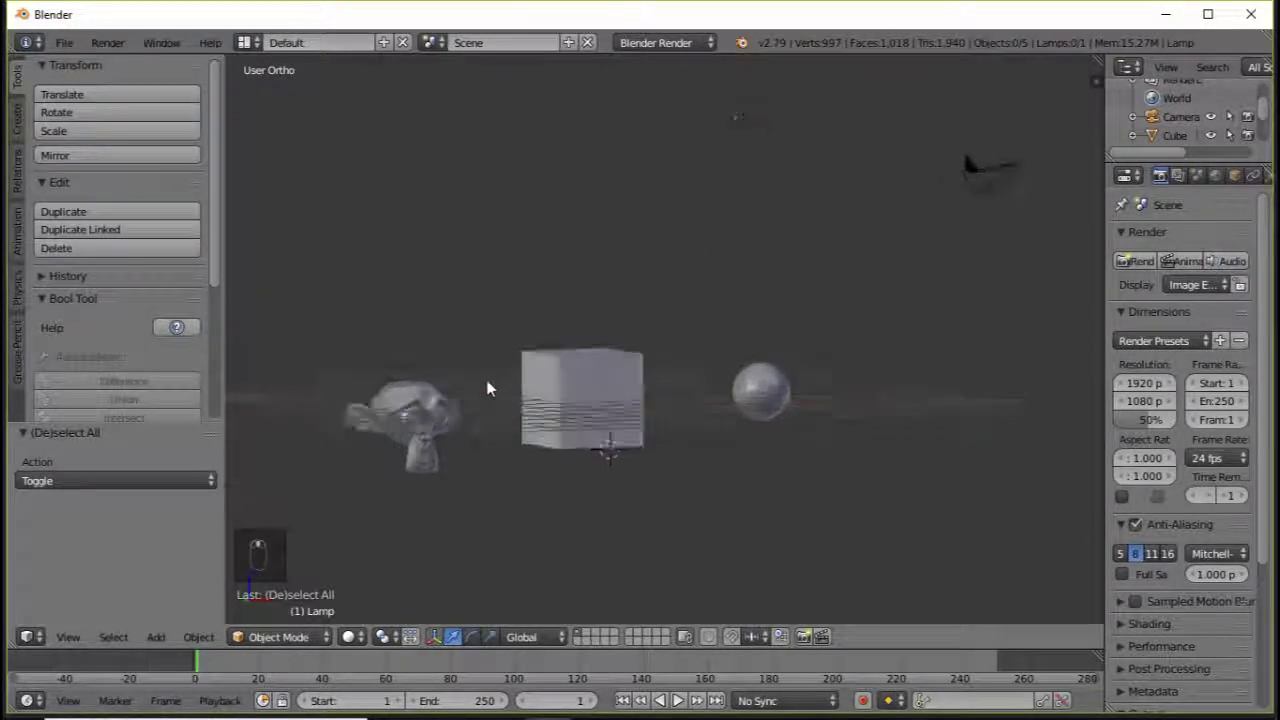
left_click_drag(498, 418, 536, 389)
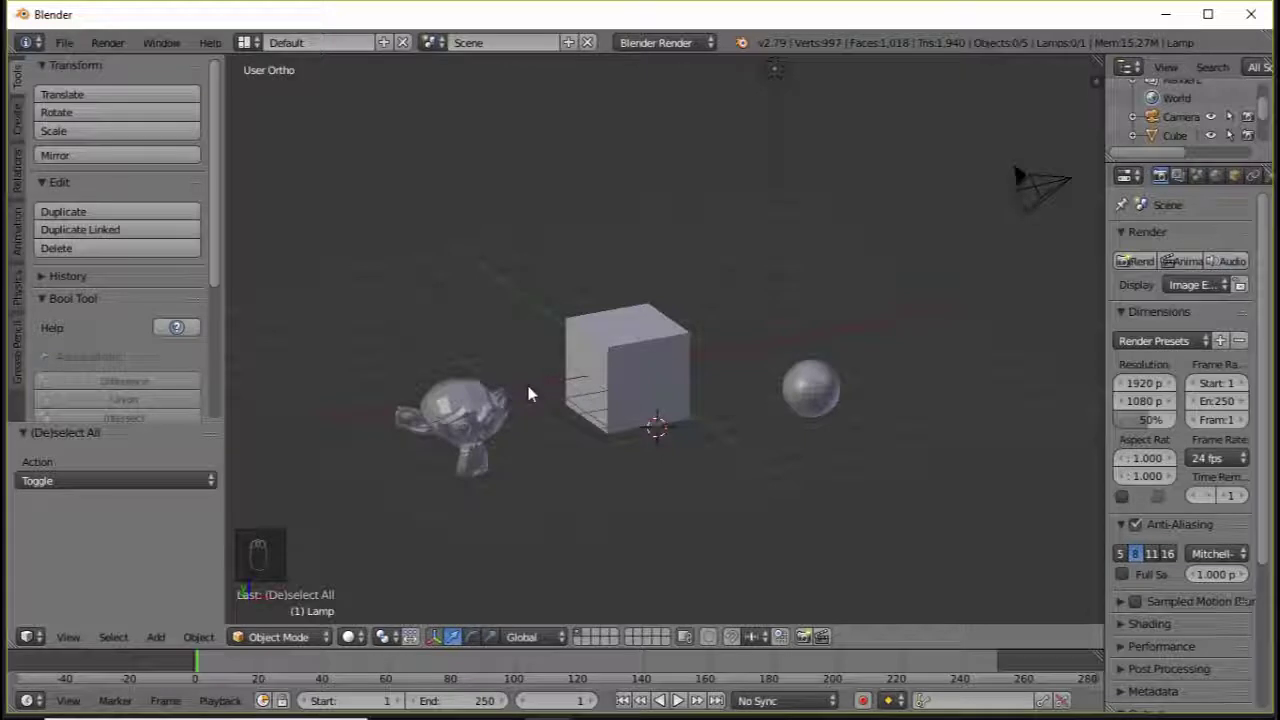